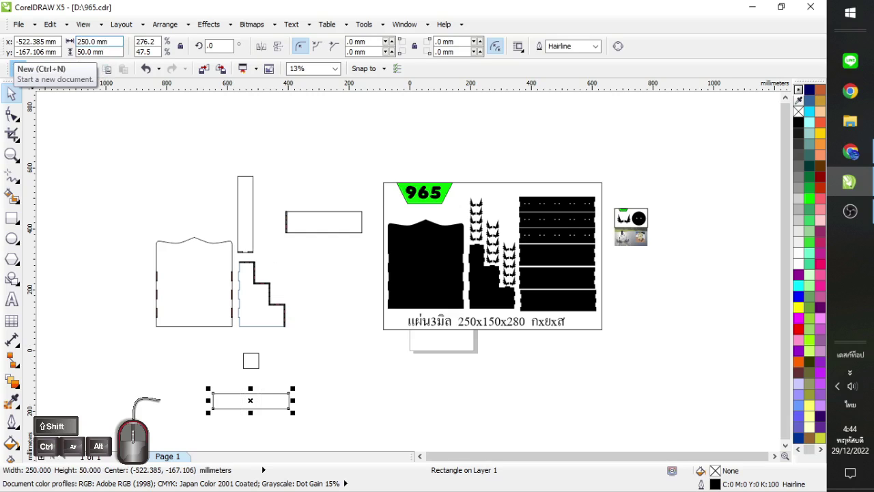
Select the small 50 mm square beneath the box artwork.
click(251, 362)
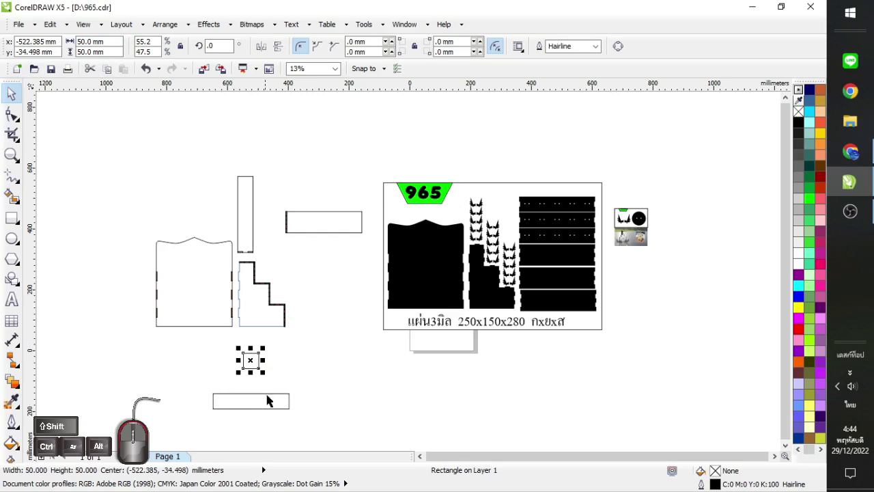
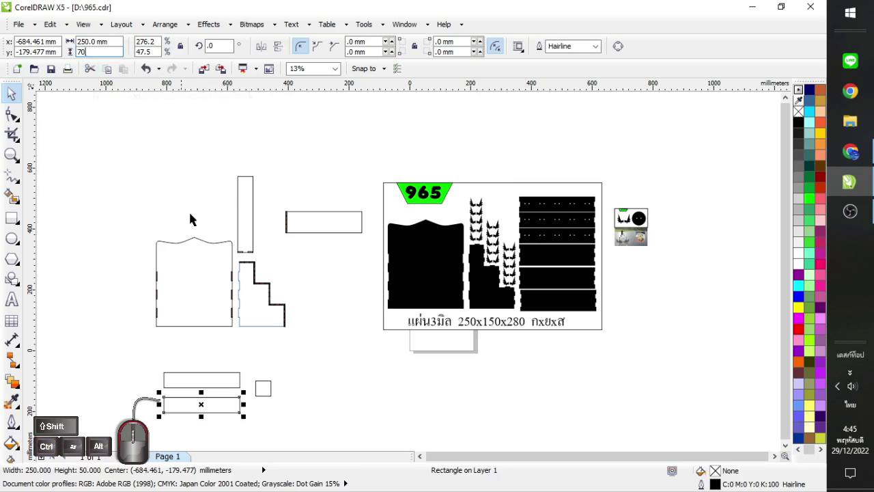
Apply the 70 mm height, then reselect the long rectangle and the small square in turn.
click(317, 384)
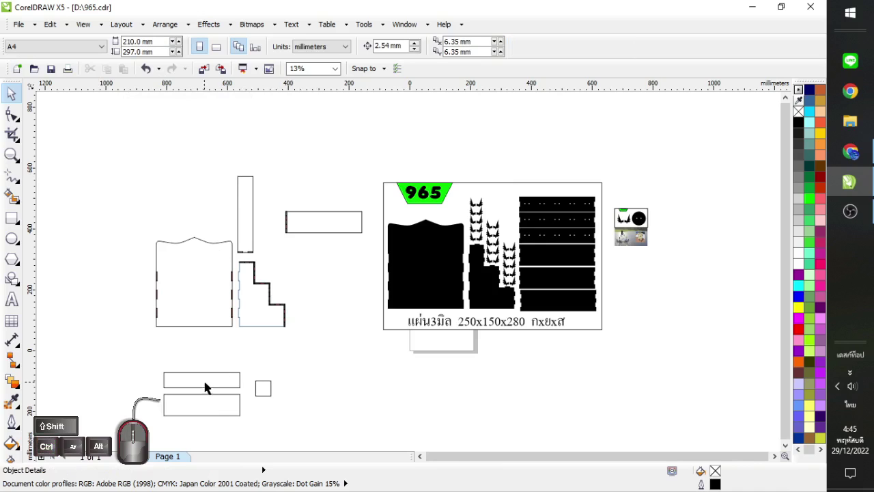
click(211, 382)
click(203, 409)
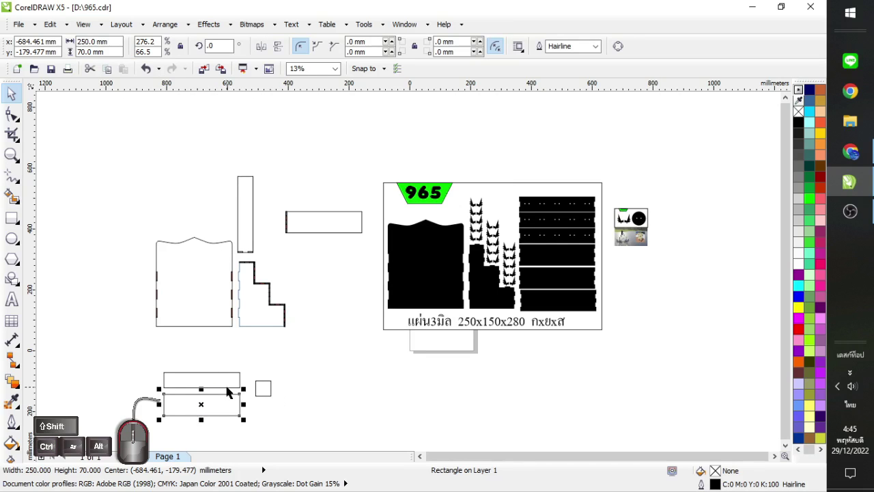
click(230, 376)
click(268, 398)
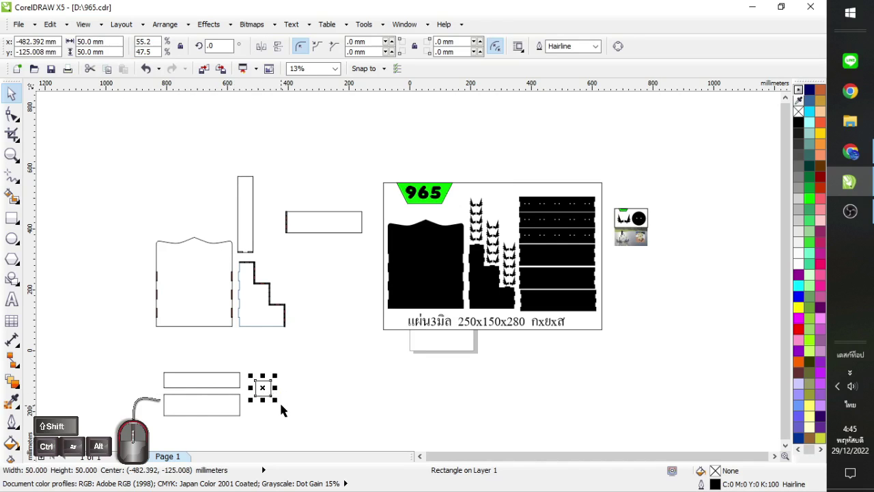
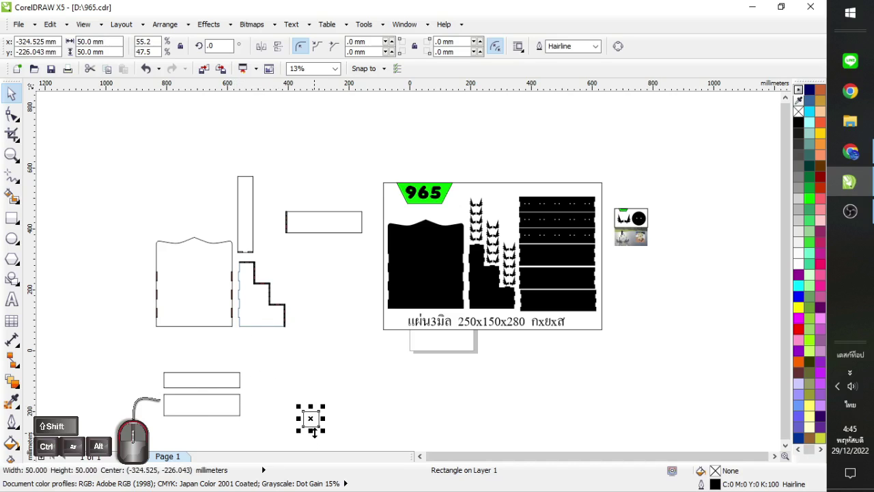
Drag-copy the square into a row of three, then copy the row upward into a 3×3 grid.
drag(307, 433, 326, 432)
right_click(332, 429)
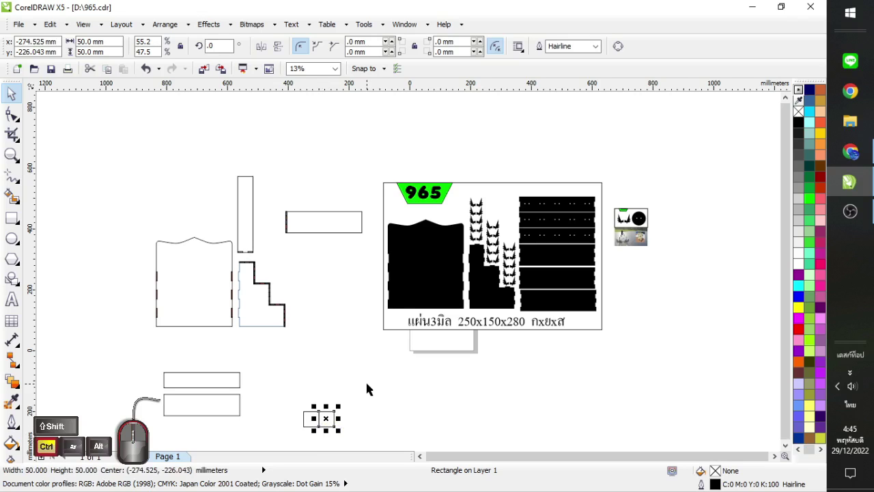
drag(384, 390, 294, 442)
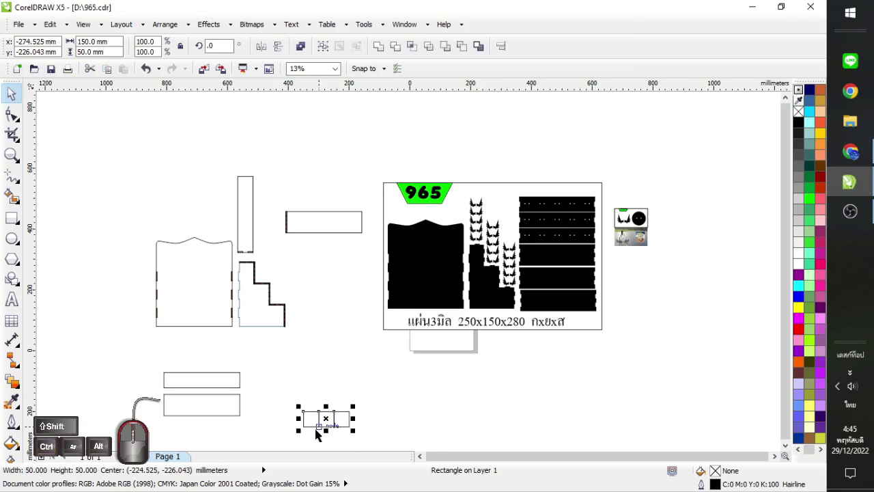
click(309, 432)
right_click(314, 411)
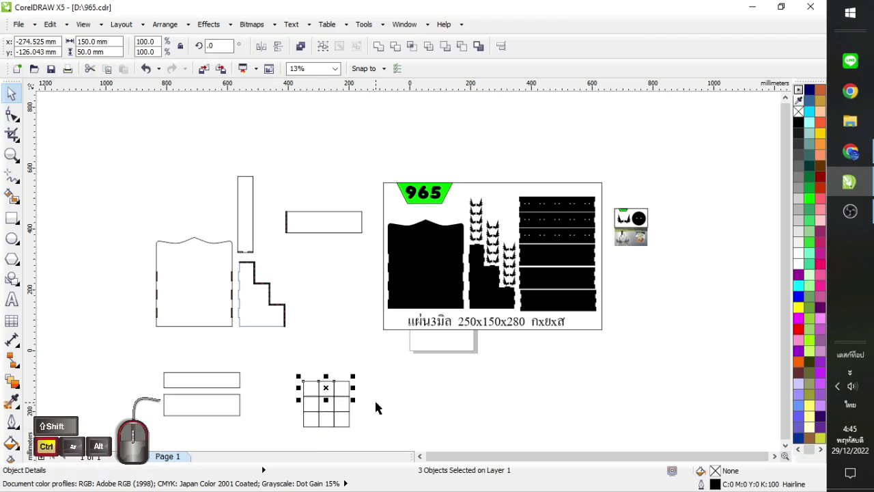
Dismiss the accidental Insert Page and remove the unneeded squares to leave a staircase.
click(379, 387)
click(343, 385)
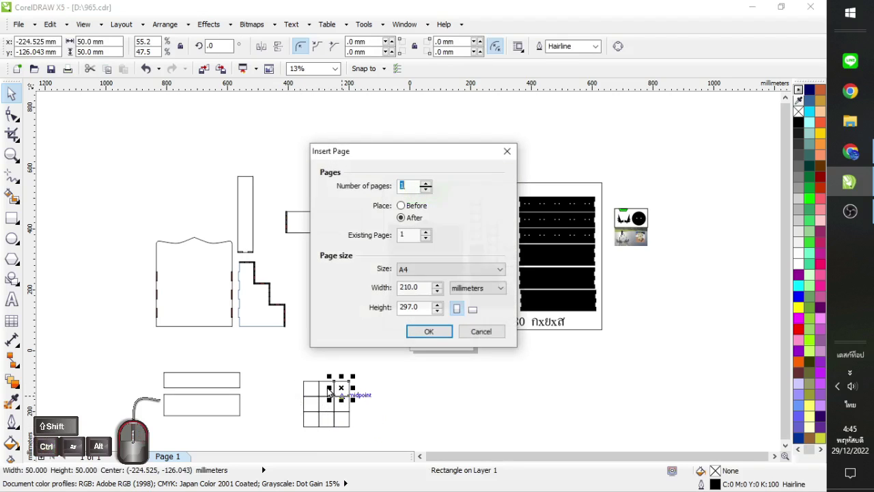
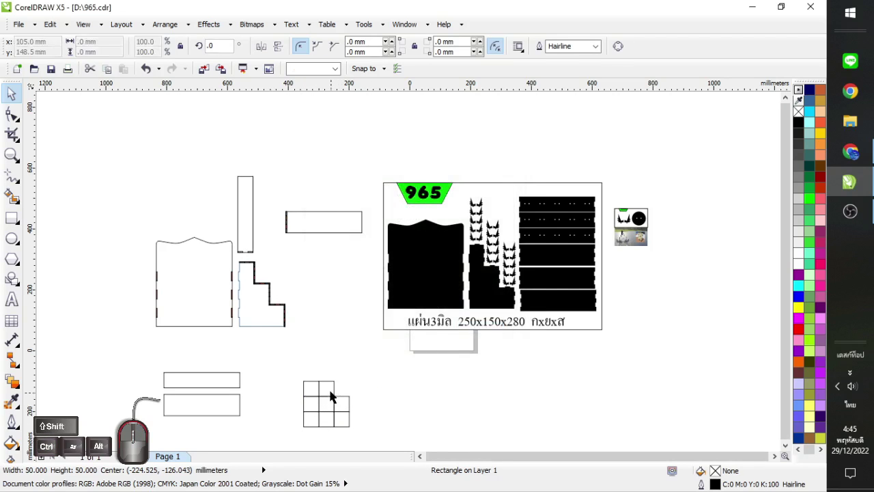
click(332, 391)
click(344, 402)
click(375, 417)
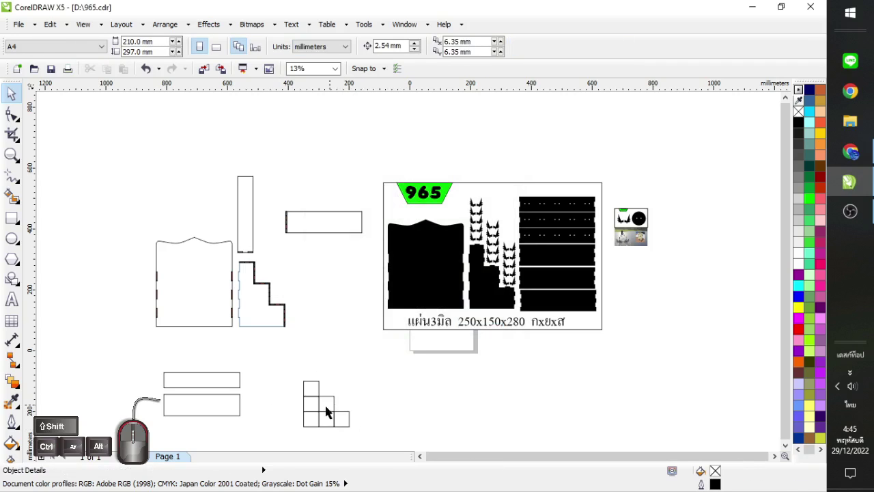
Rearrange the staircase squares into a taller stepped stack with a 3 × 70 mm strip above it.
drag(353, 355, 297, 416)
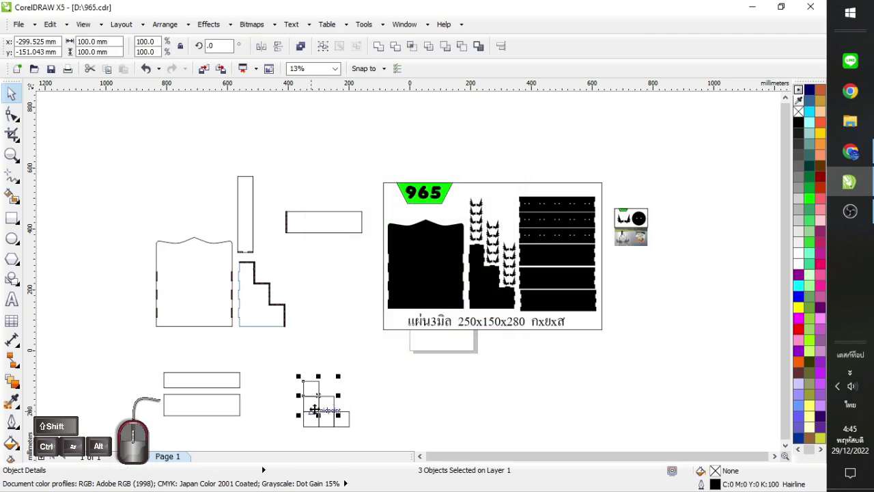
drag(362, 399, 322, 433)
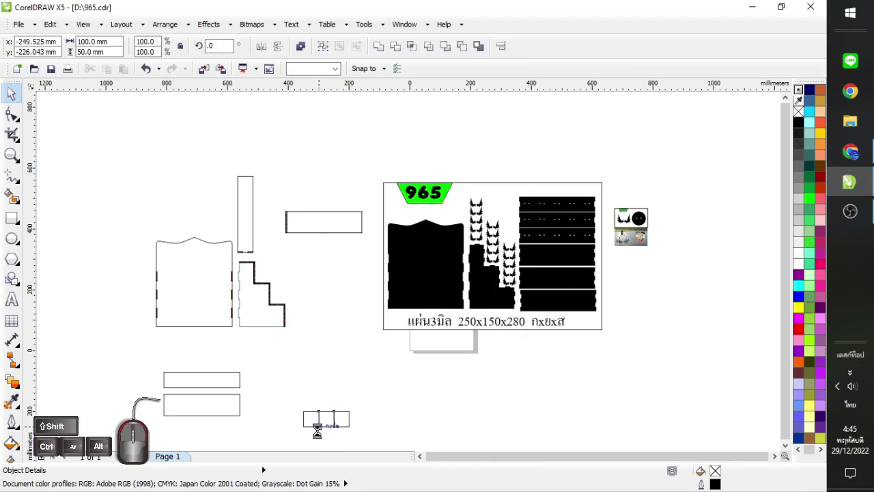
click(315, 419)
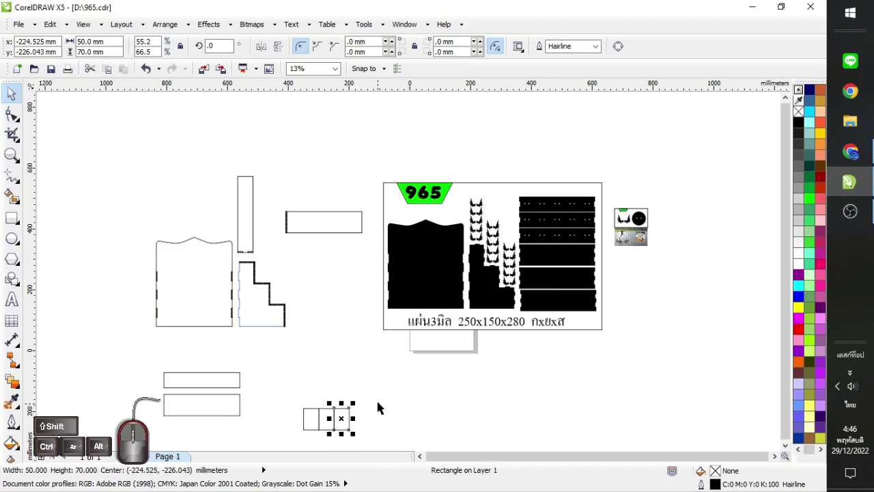
drag(286, 397, 350, 447)
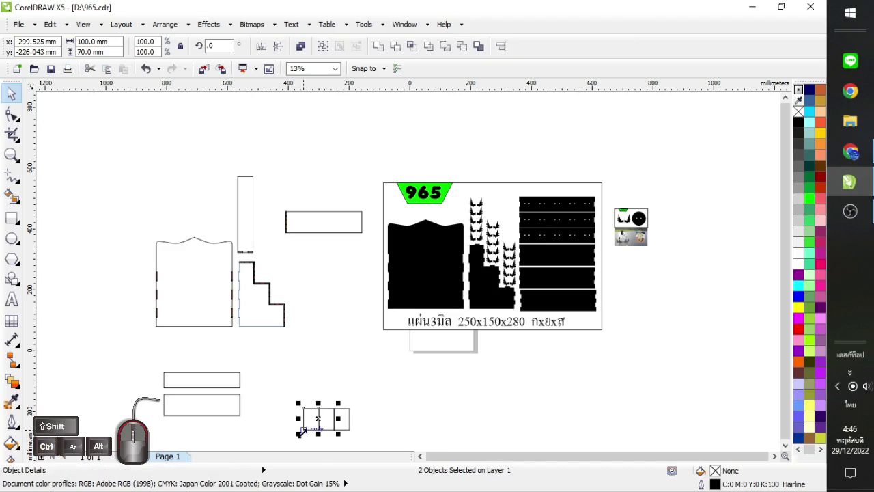
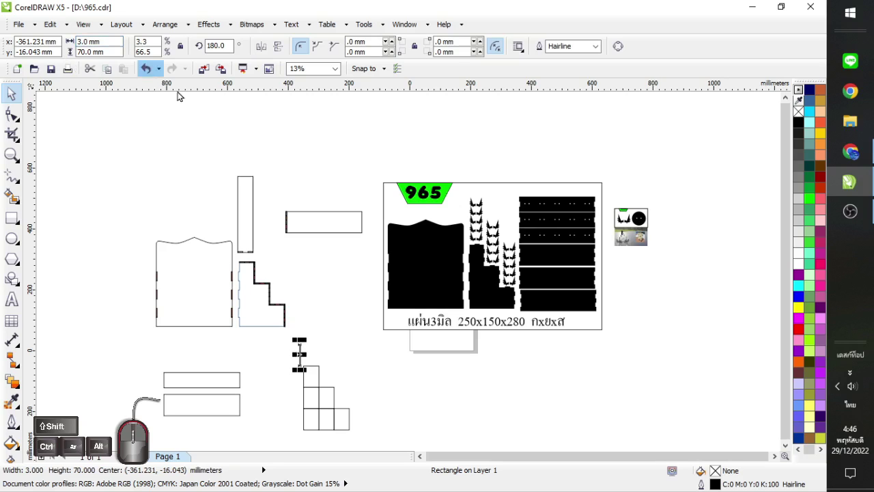
click(360, 345)
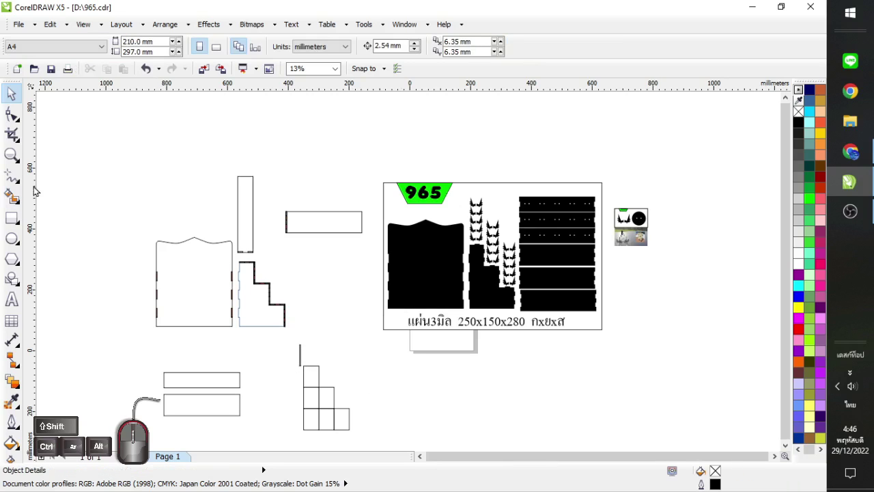
Weld all six staircase squares into a single stepped outline curve.
drag(381, 360, 263, 458)
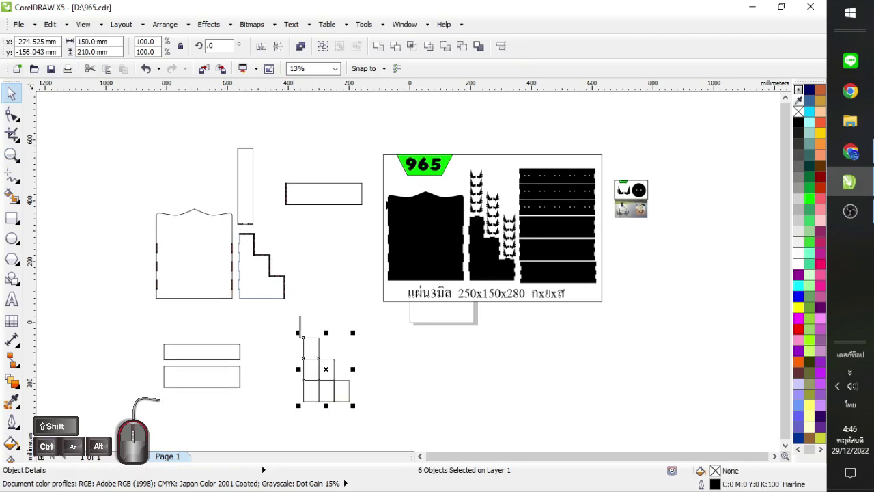
click(381, 47)
click(395, 392)
click(334, 380)
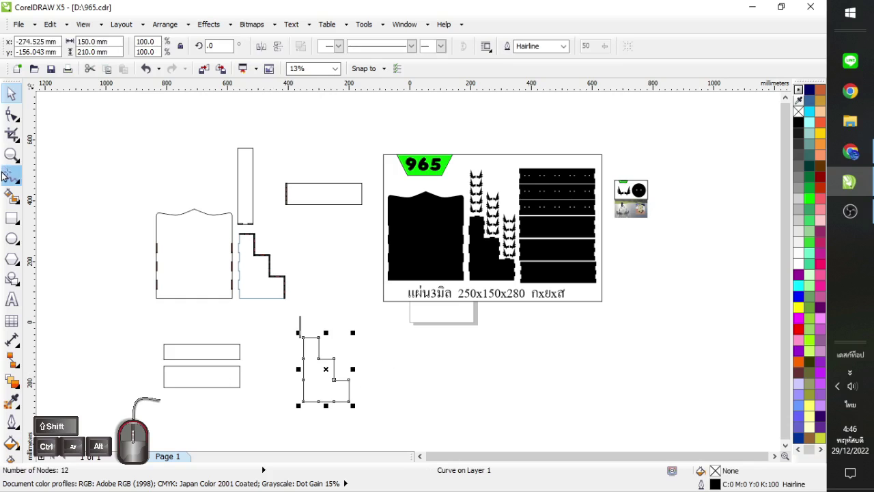
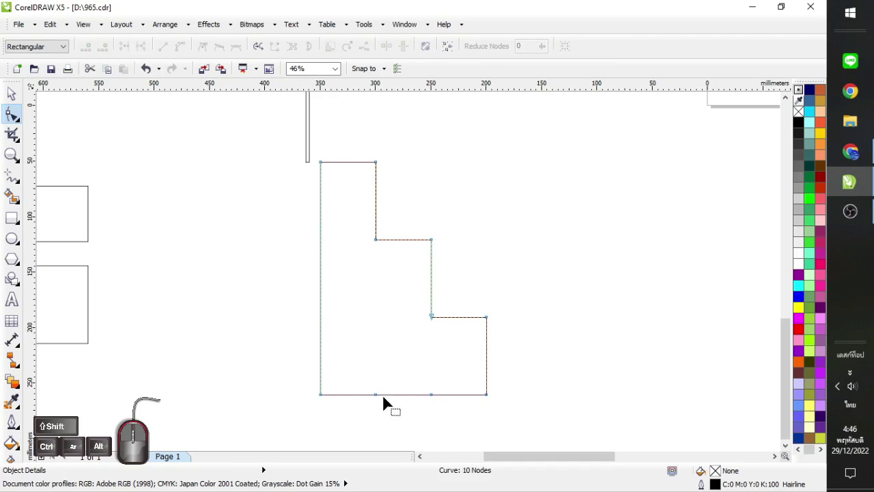
Remove redundant nodes from the stepped outline and snap the thin strip to its top-left corner.
drag(359, 414, 445, 377)
click(487, 264)
click(313, 157)
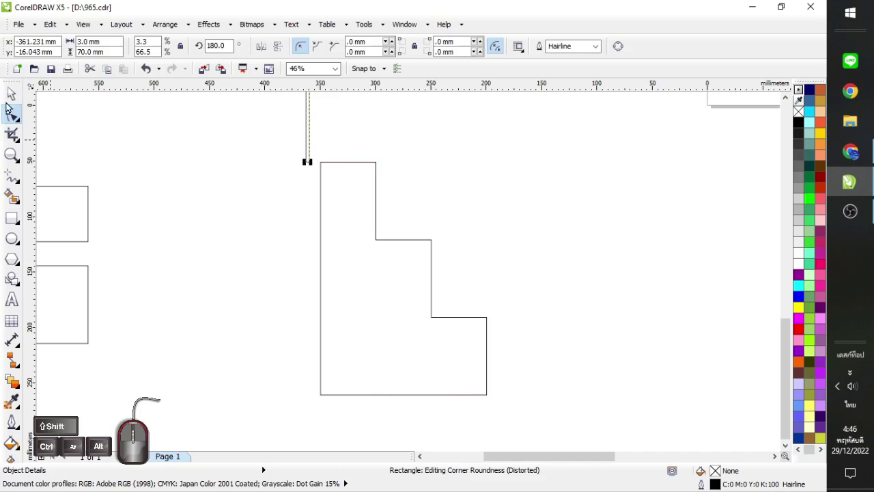
click(16, 94)
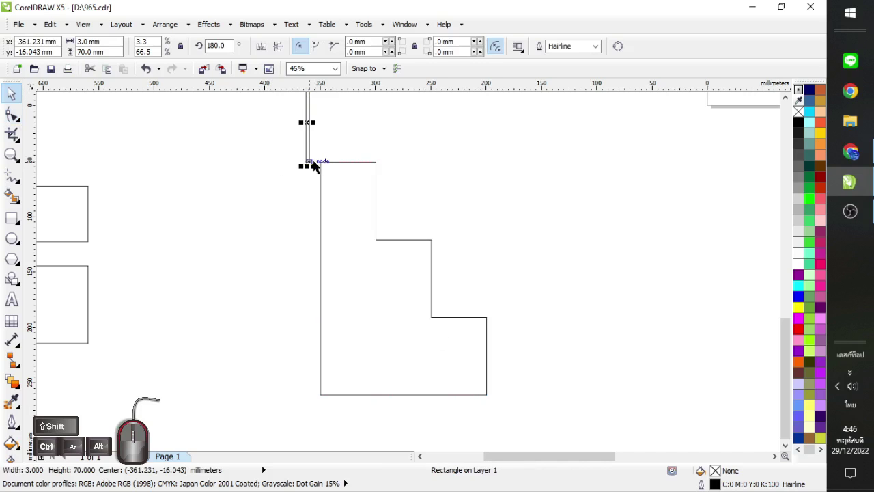
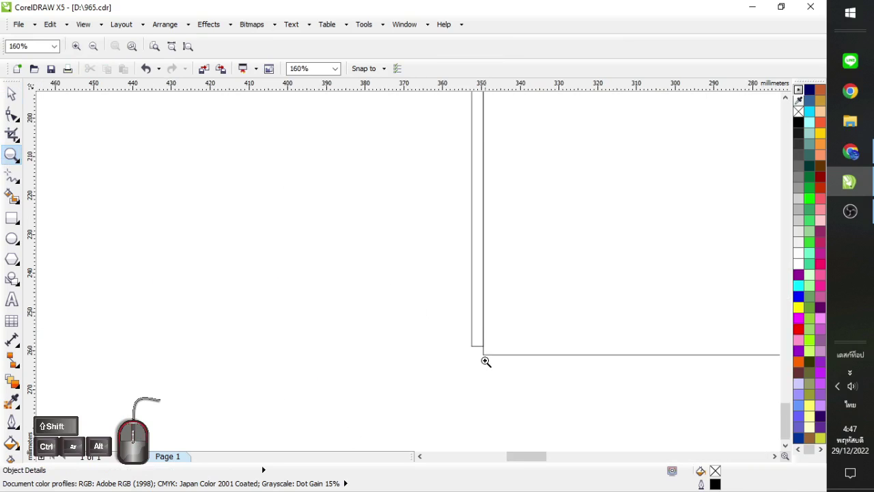
Drag-copy the 3 mm slot rectangle onto the large panel's right edge, dropping copies down it.
click(18, 97)
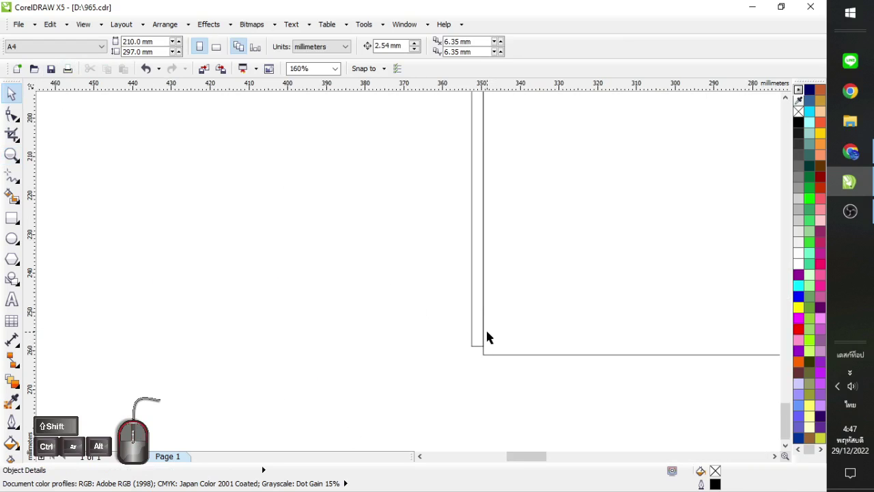
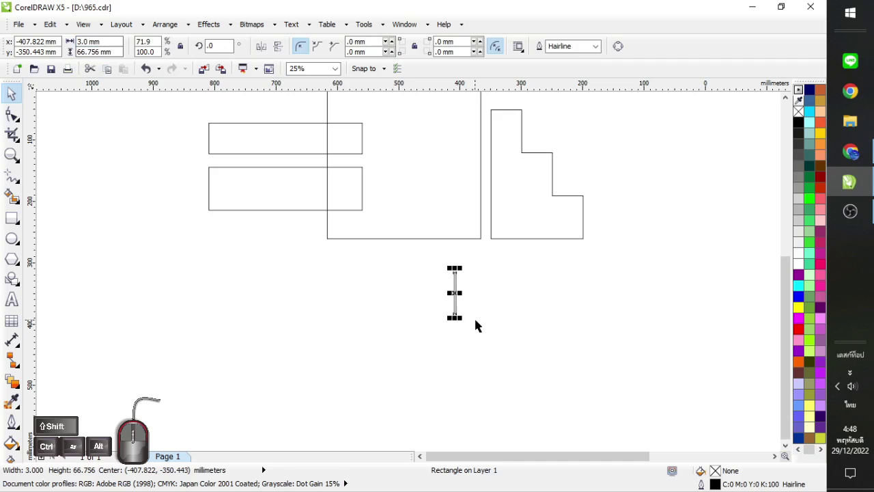
click(480, 327)
click(458, 303)
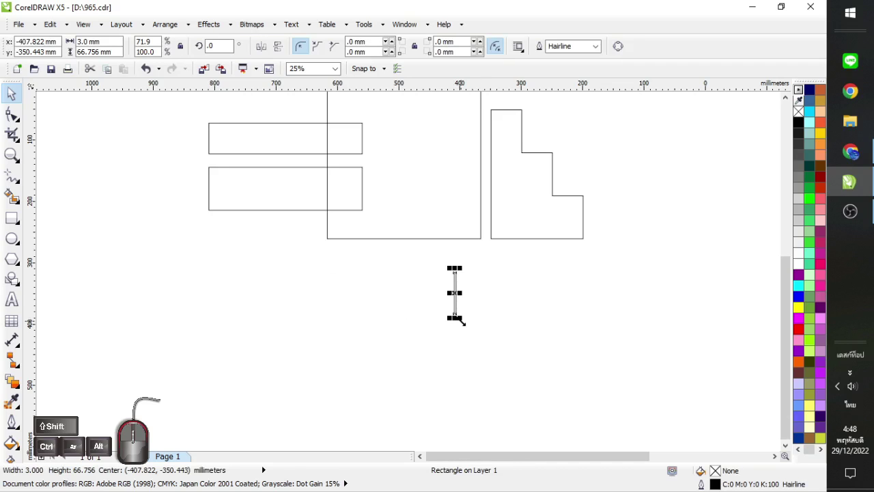
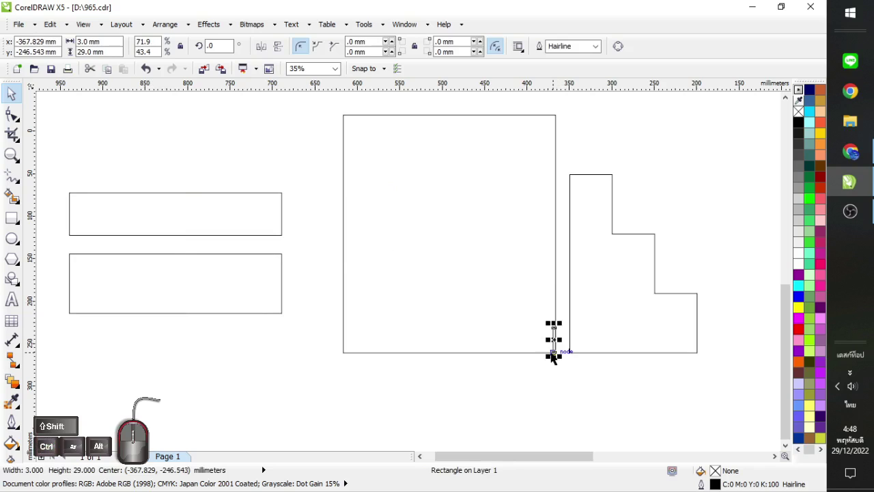
drag(556, 358, 557, 327)
right_click(554, 330)
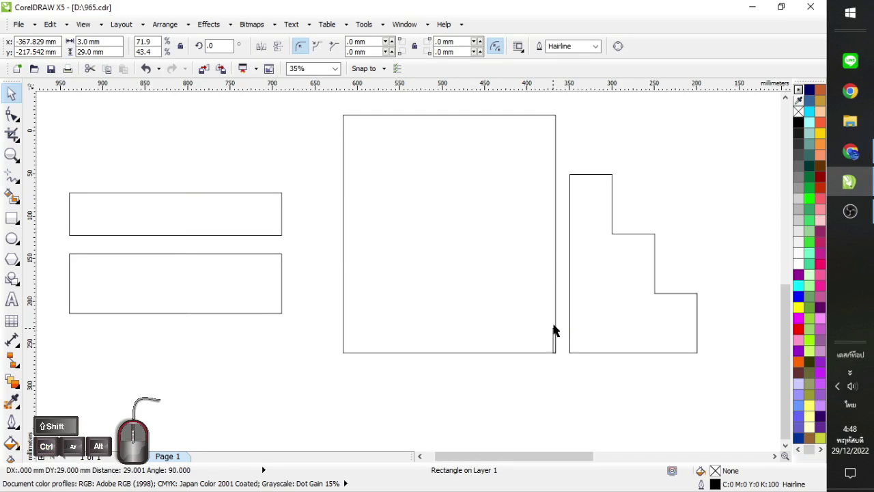
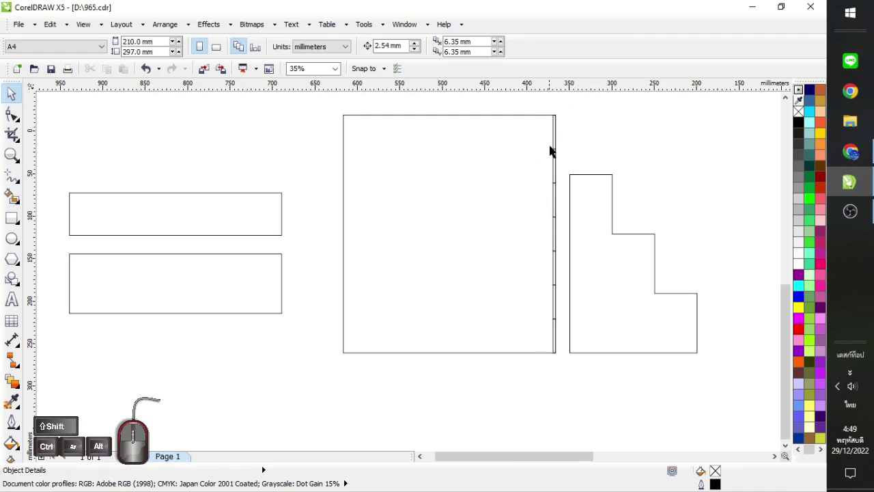
Fill every other slot along the panel's right edge with red.
click(558, 144)
click(558, 174)
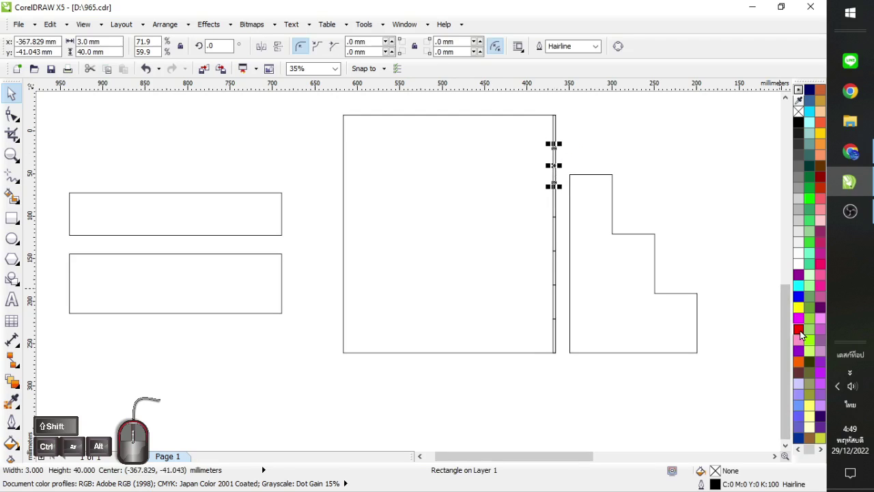
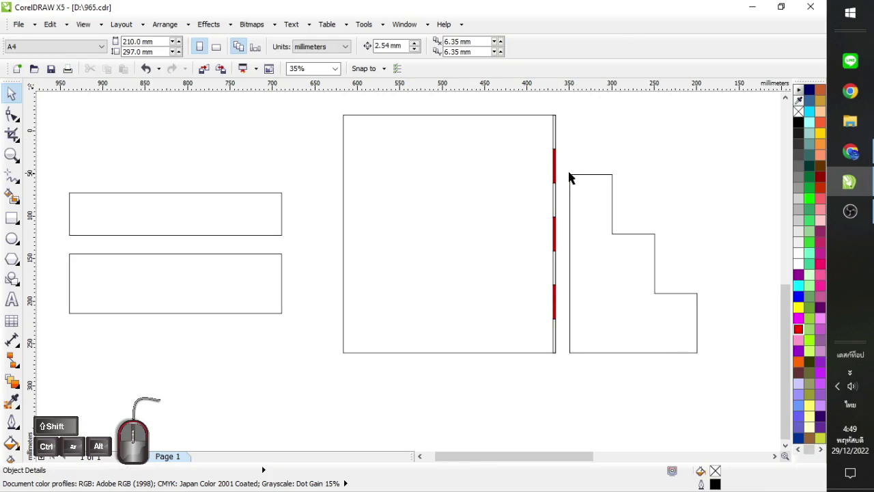
click(557, 166)
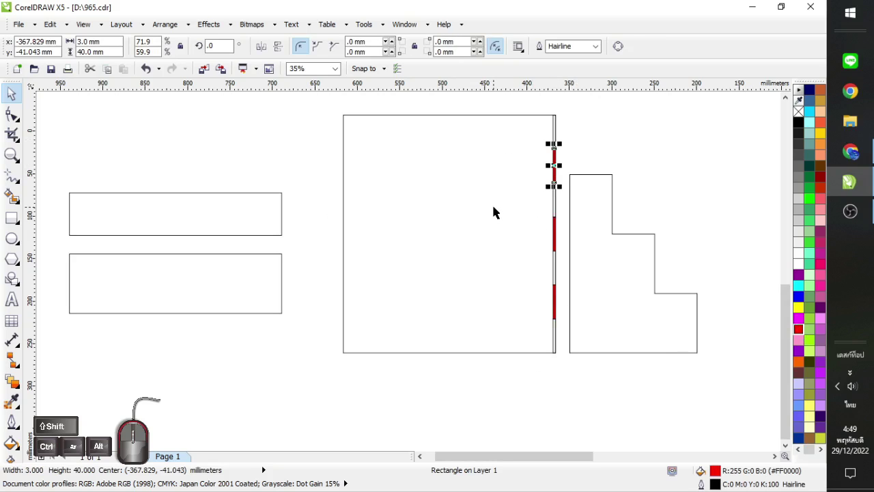
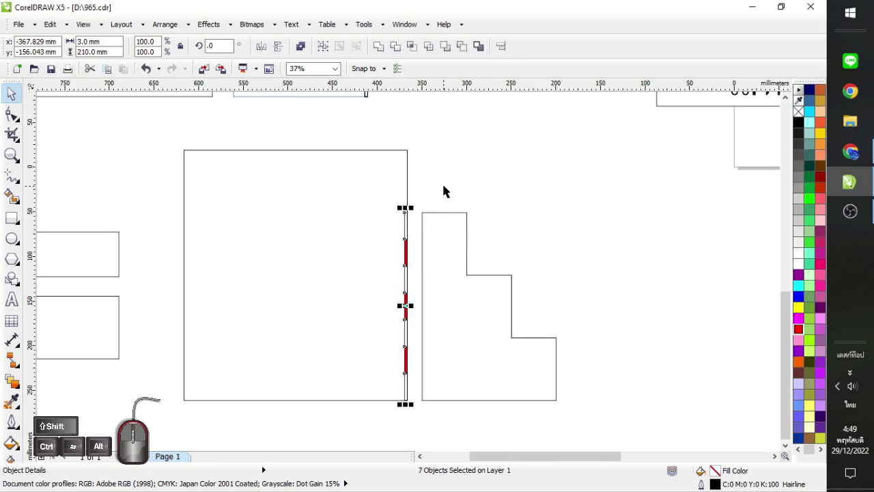
Select the seven-slot strip and drop a copy onto the stepped panel's left edge.
click(448, 187)
click(407, 228)
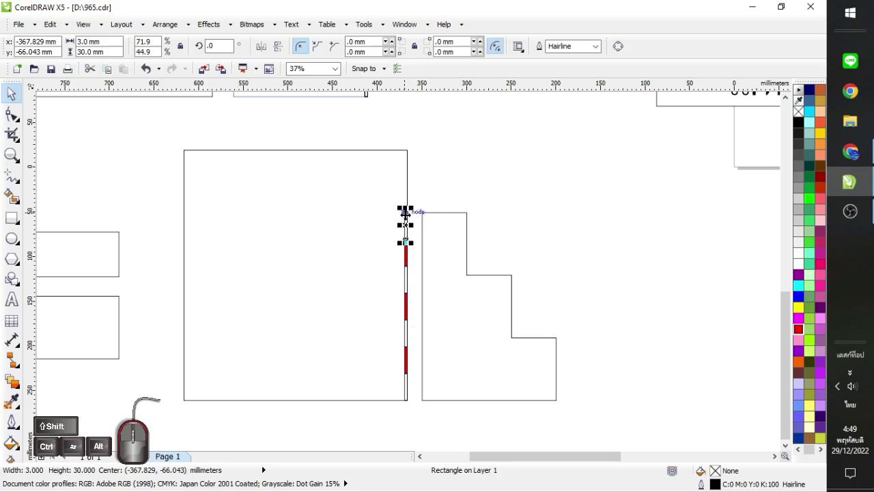
drag(413, 215, 439, 221)
drag(439, 220, 372, 413)
drag(423, 198, 369, 416)
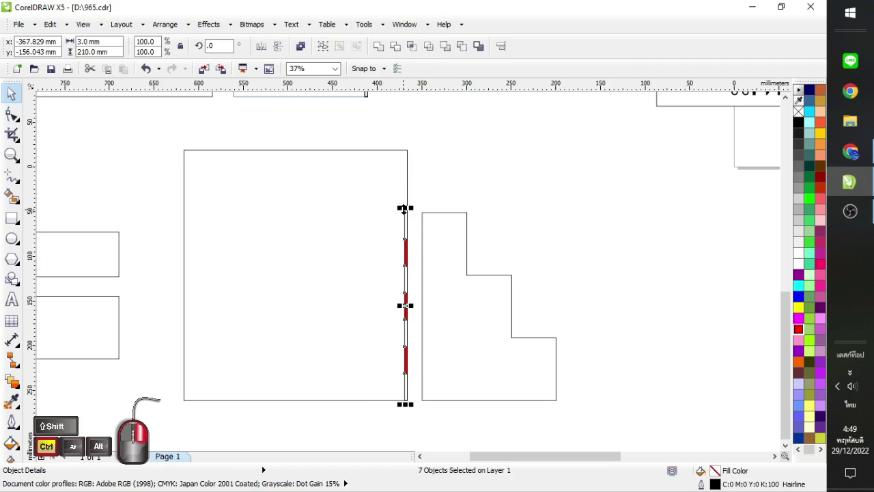
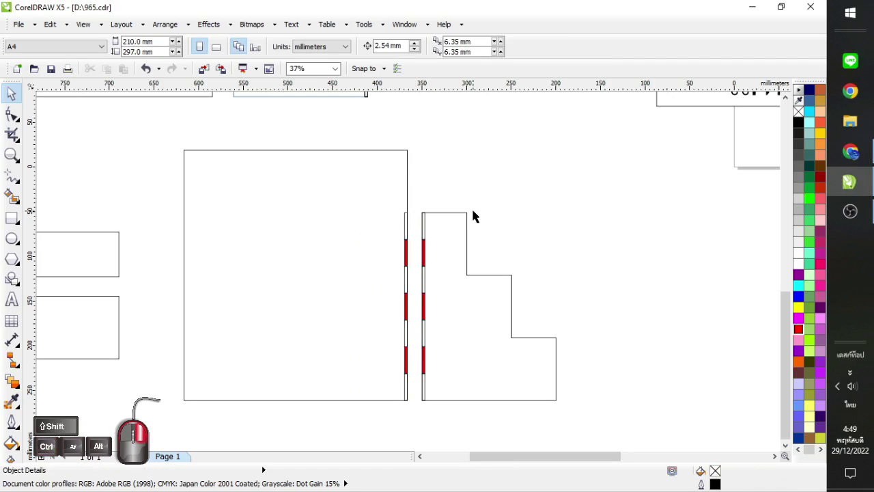
Nudge the copied slot strip flush against the stepped panel's outline.
drag(415, 203, 383, 420)
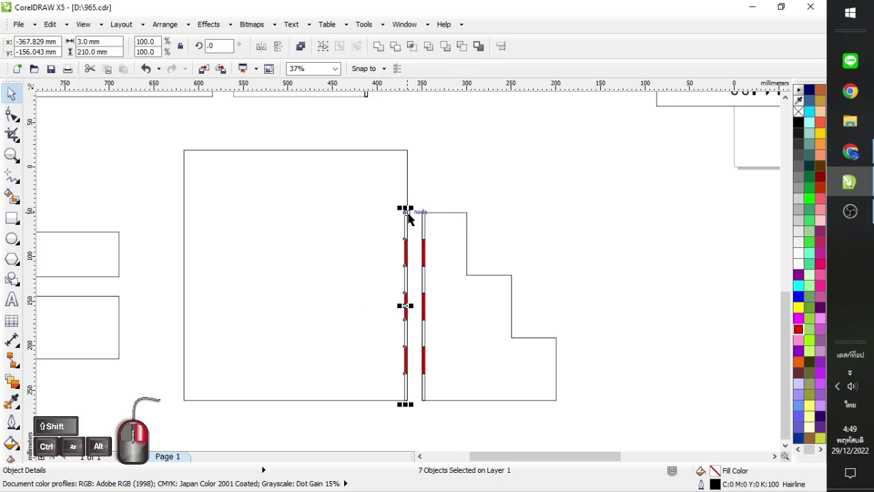
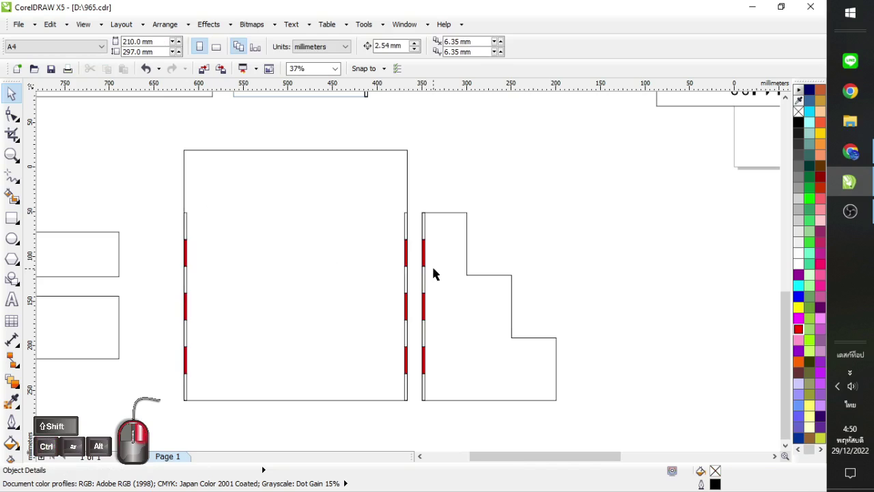
drag(436, 262, 427, 215)
drag(437, 203, 416, 424)
drag(434, 216, 428, 216)
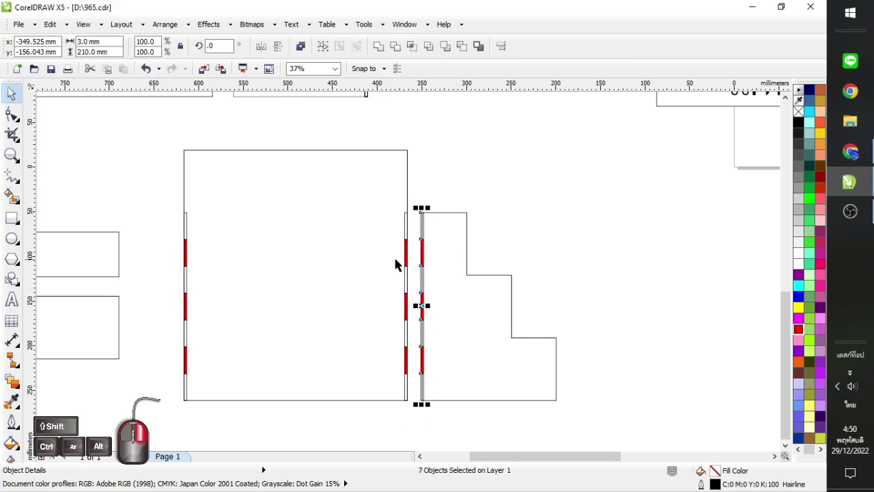
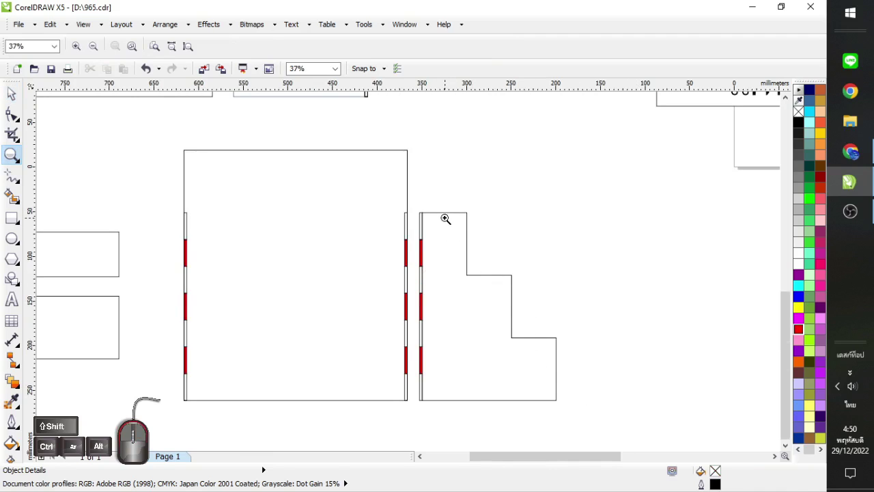
Drag-copy five-slot strips onto each vertical step edge of the stepped panel.
click(14, 95)
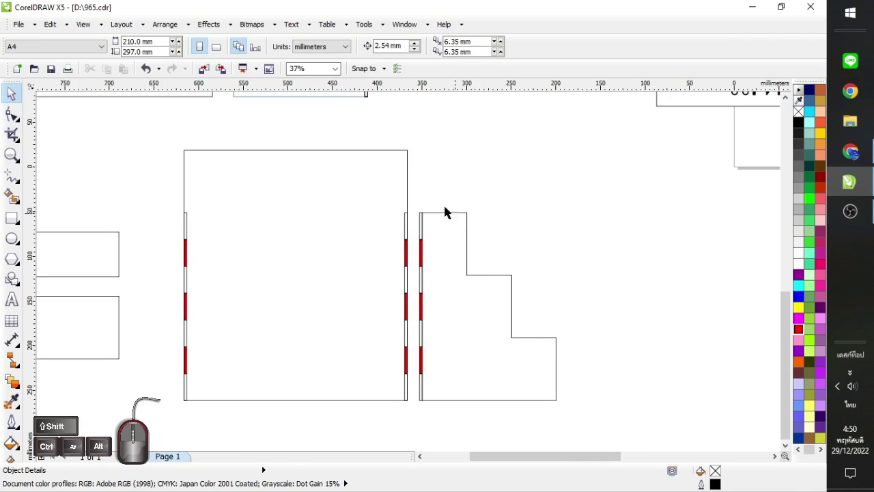
drag(438, 202, 416, 356)
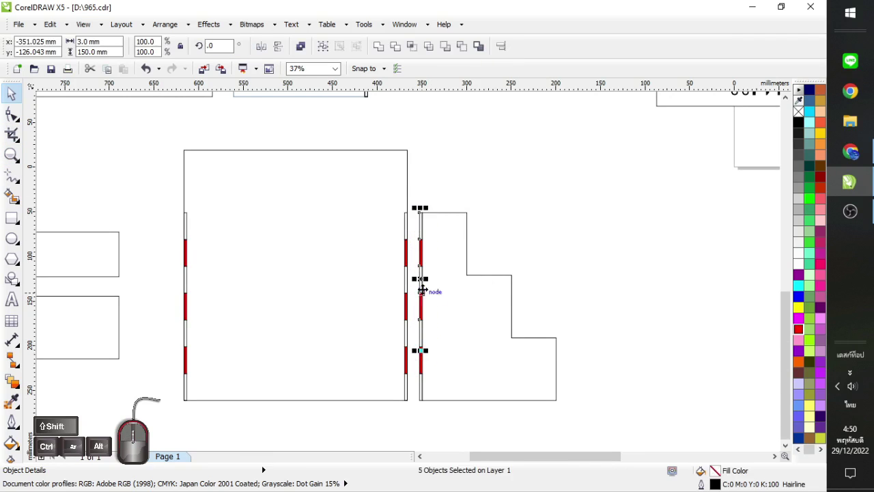
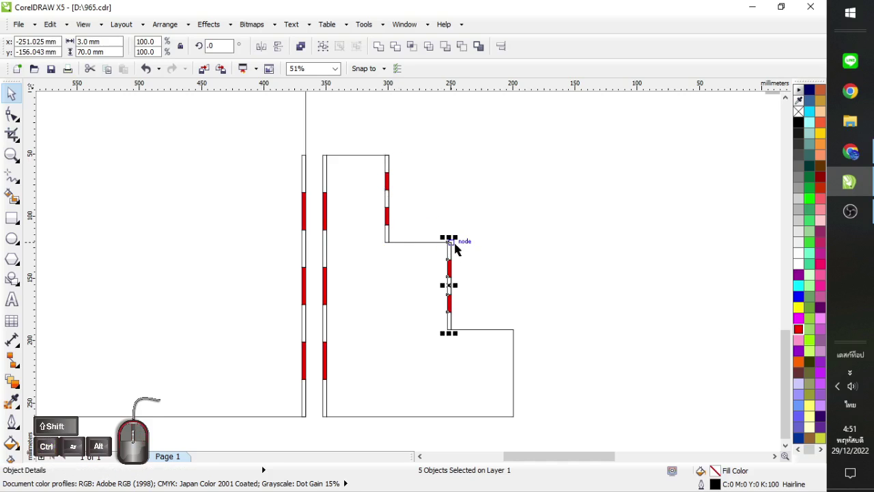
click(484, 239)
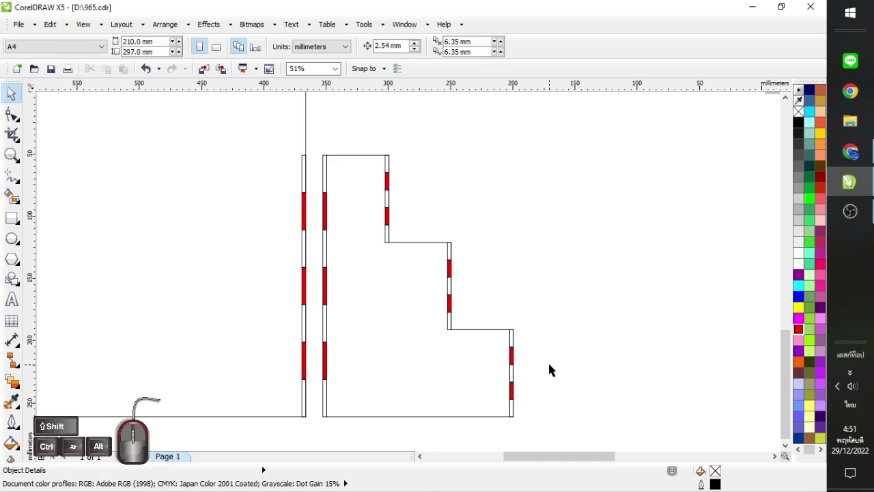
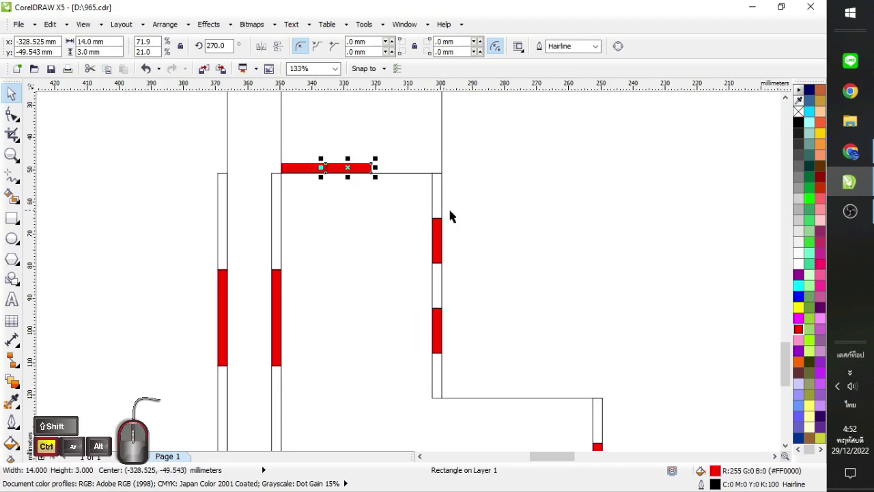
Place horizontal slot strips on the stepped panel's top edge and the narrow panel's top end.
click(477, 149)
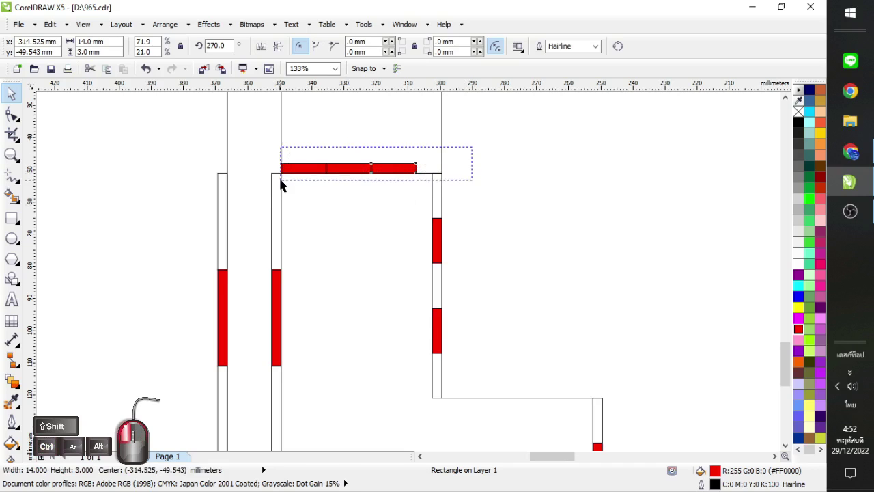
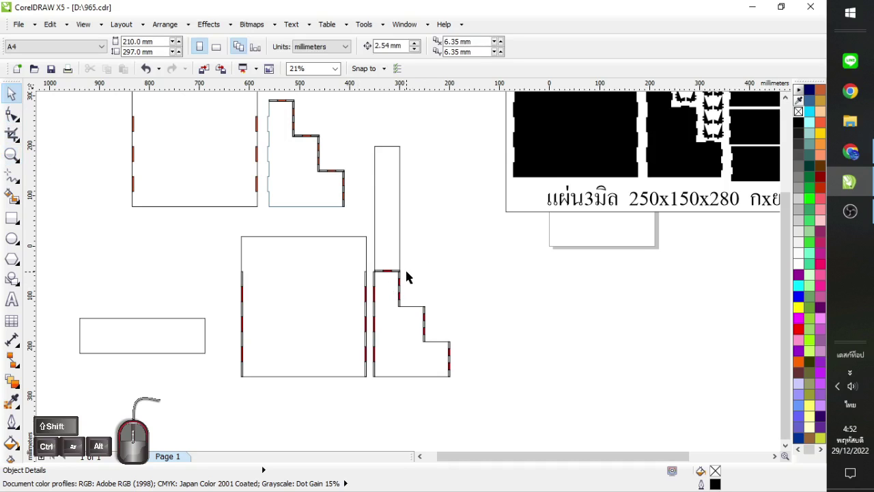
drag(410, 278, 369, 270)
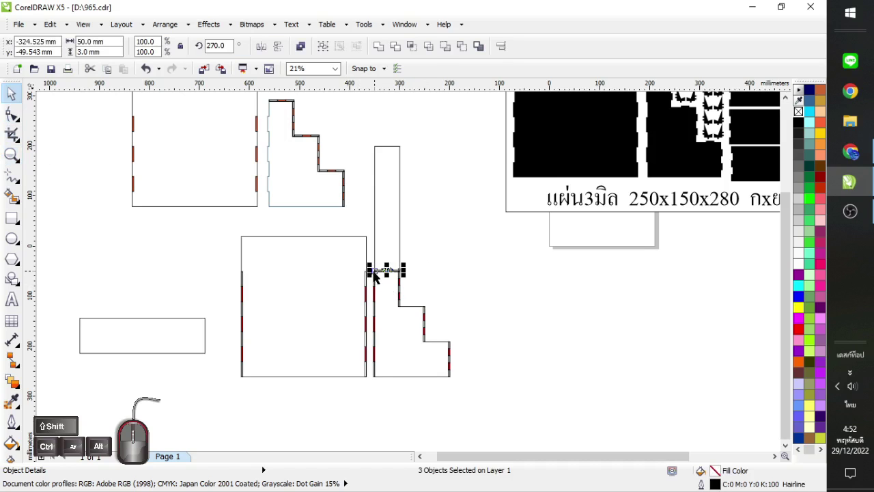
drag(378, 272, 384, 149)
drag(384, 150, 405, 276)
click(446, 191)
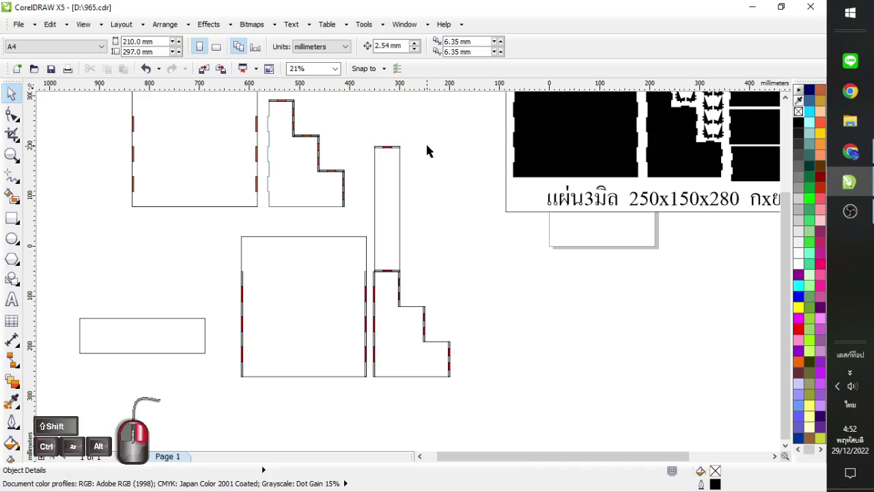
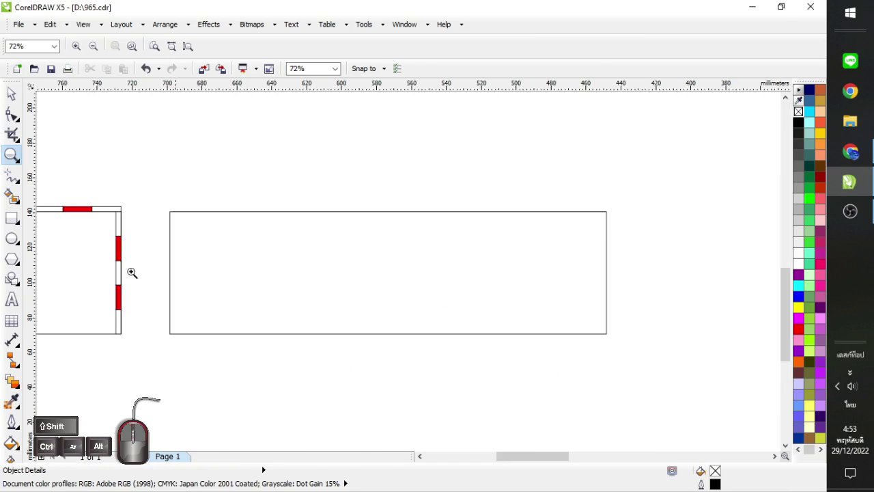
Copy the 70 mm five-slot red strip onto the edge of the plain 250 × 70 mm panel.
click(14, 99)
drag(115, 194, 164, 344)
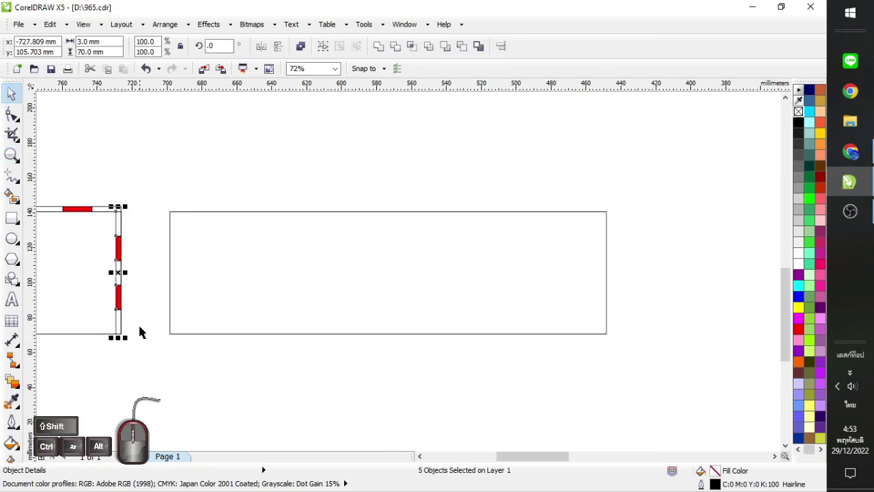
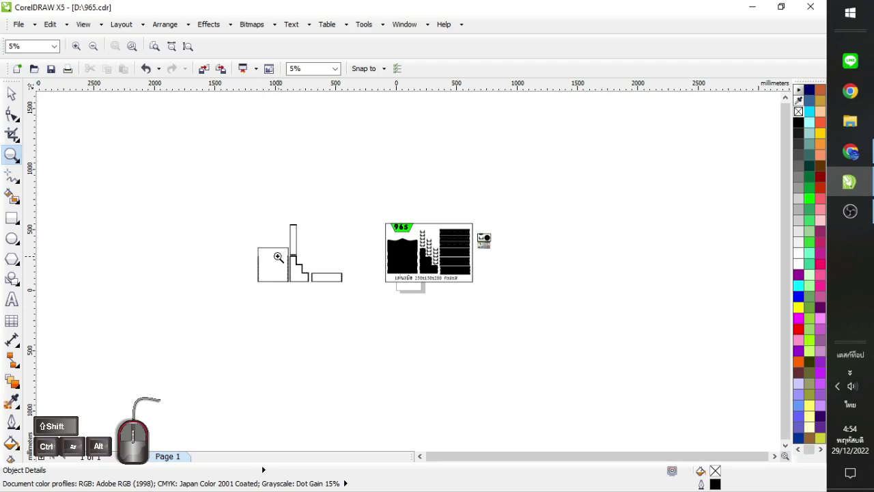
click(19, 102)
click(241, 205)
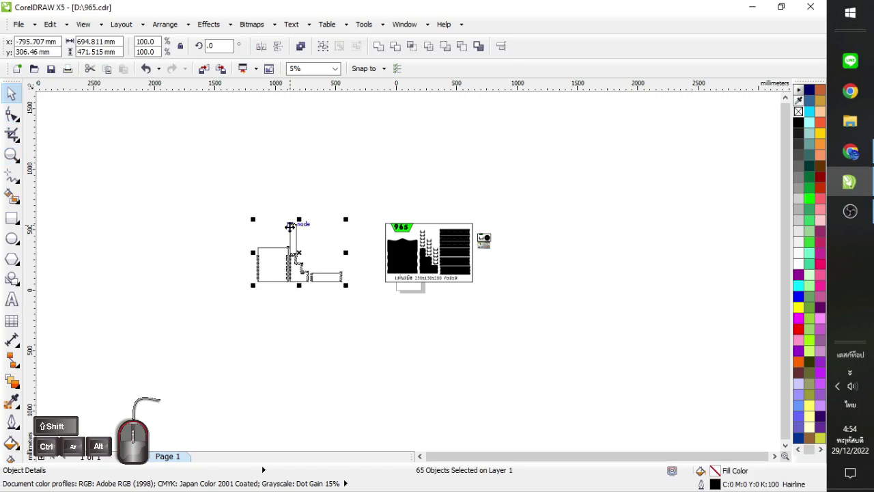
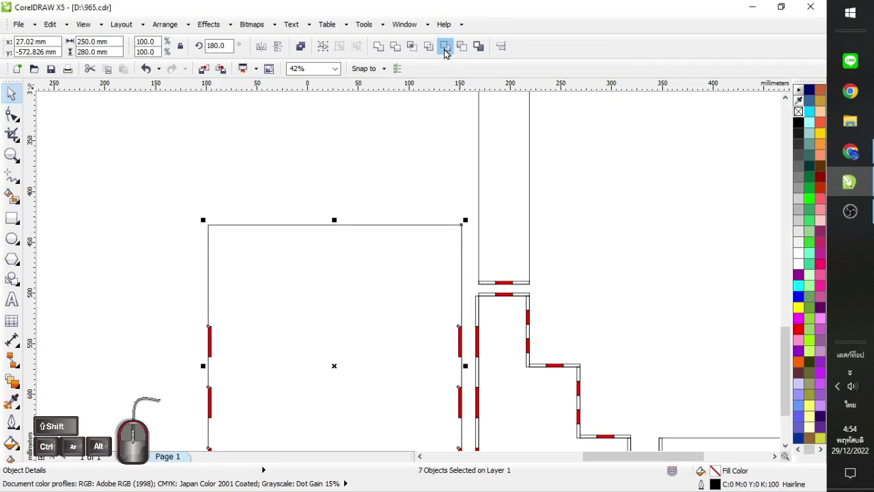
Cut the red slot rectangles out of the large panel's right edge with Back minus front.
click(469, 50)
click(586, 278)
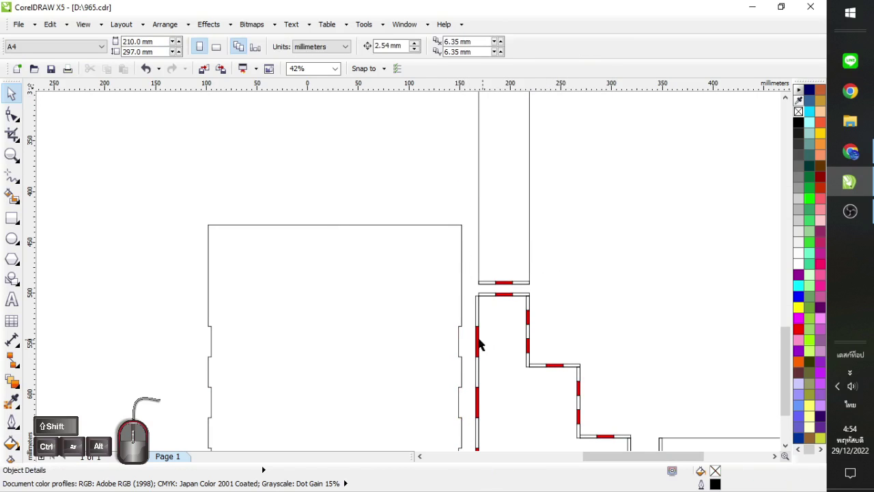
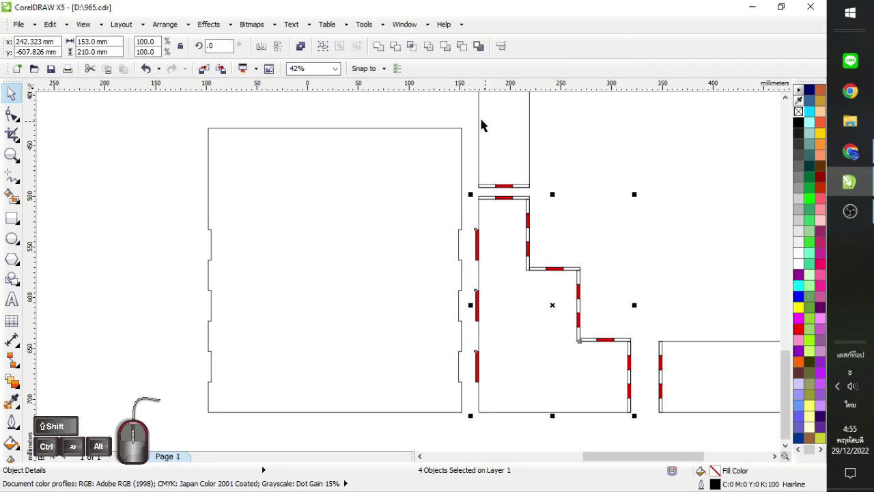
Trim the red slots out of the stepped panel's left edge with Back minus front.
click(390, 50)
click(622, 244)
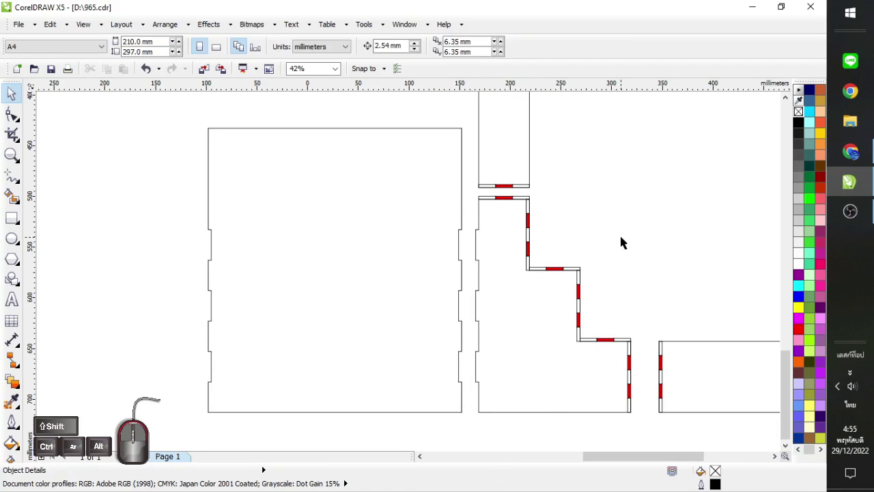
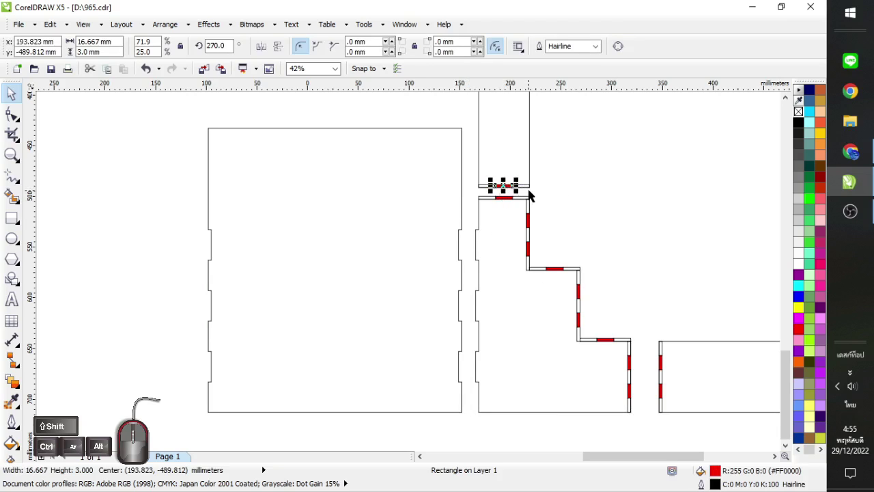
Select the red slots at both ends of the tall narrow panel and cut them out.
click(532, 196)
click(513, 199)
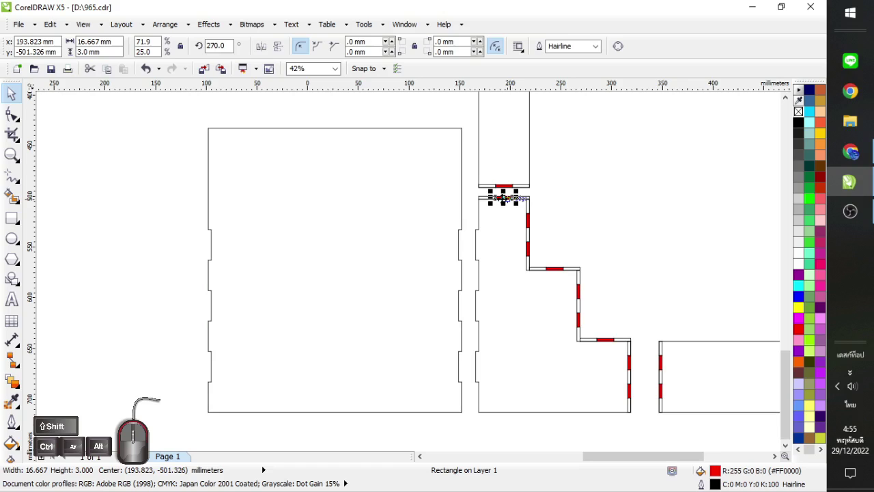
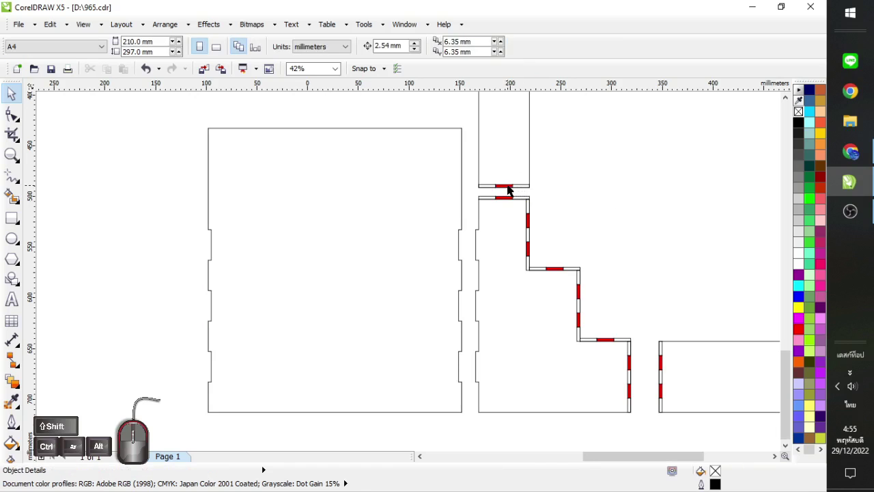
click(528, 191)
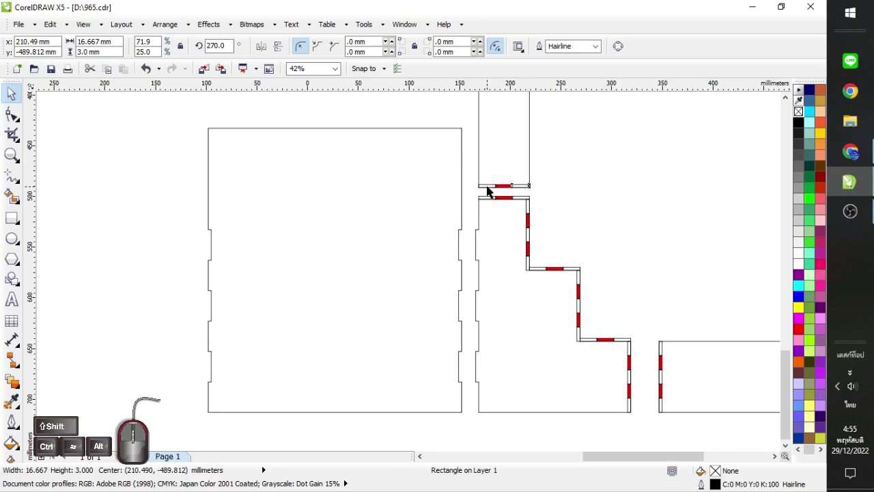
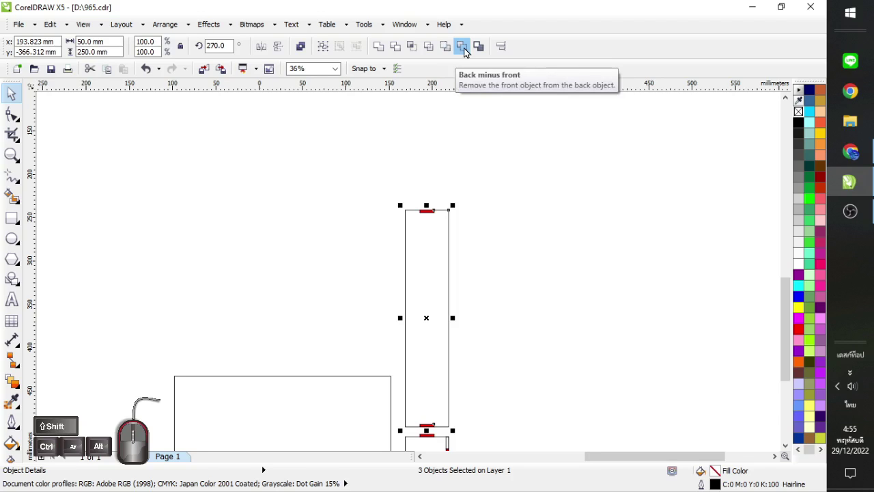
click(468, 49)
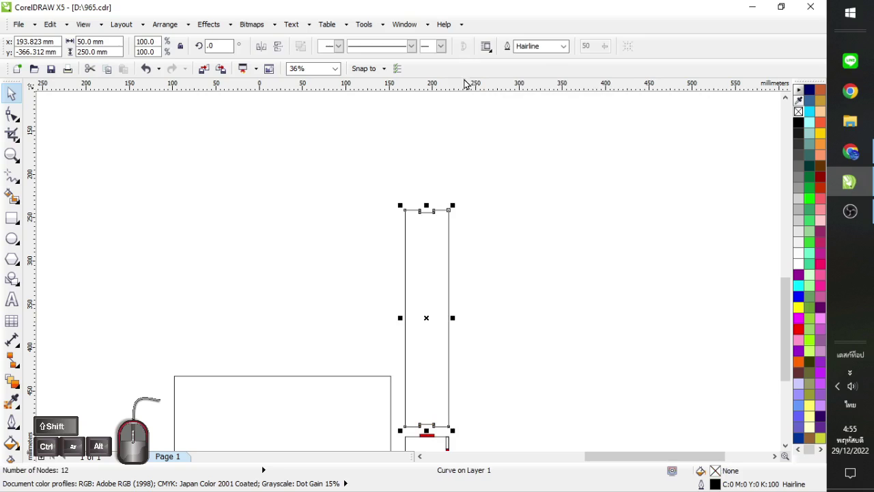
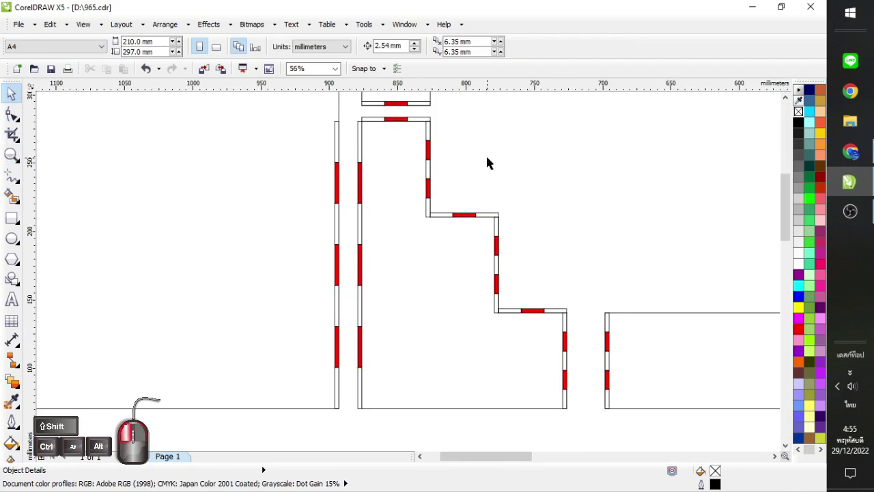
Cut the remaining red slots from the stepped panel's edges, then view all panels.
click(409, 126)
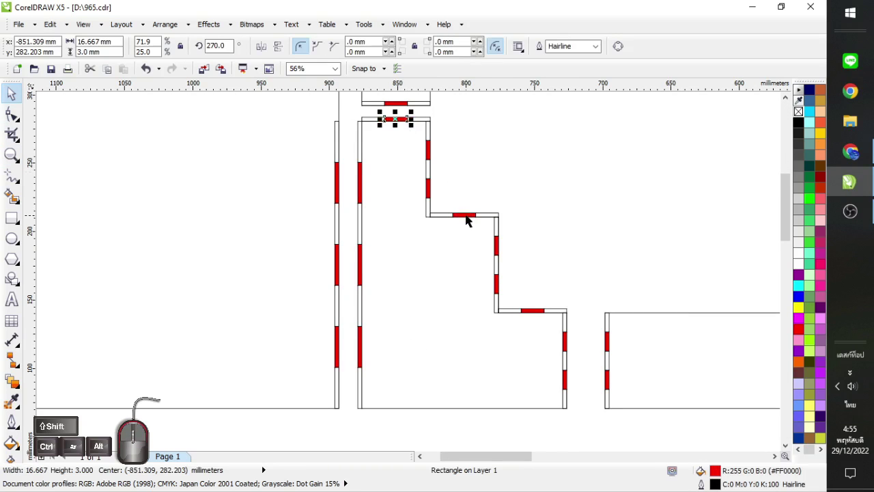
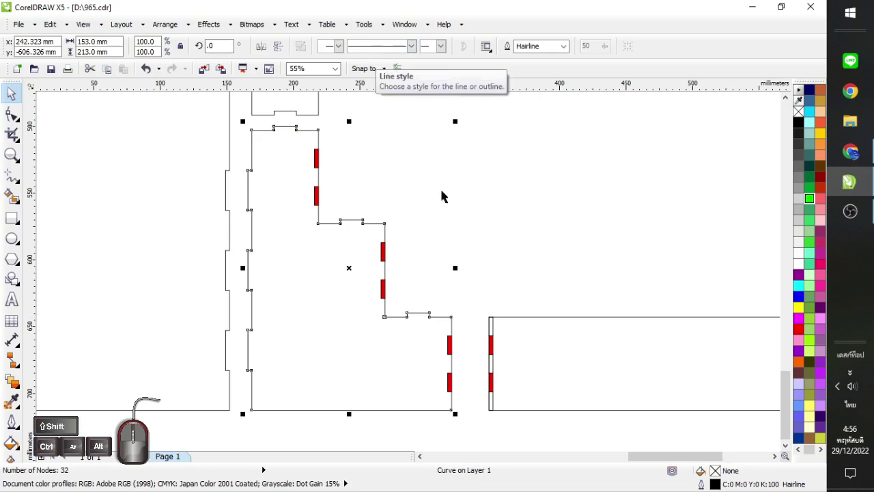
click(477, 289)
click(244, 120)
click(463, 45)
click(433, 200)
scroll(up, 3)
scroll(down, 3)
scroll(down, 3)
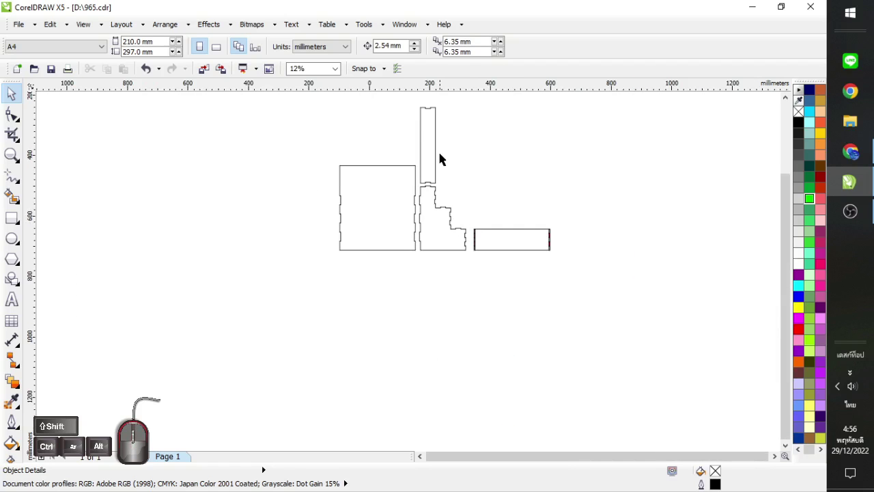
Cut the red slot out of the long horizontal panel's left end with Back minus front.
click(486, 246)
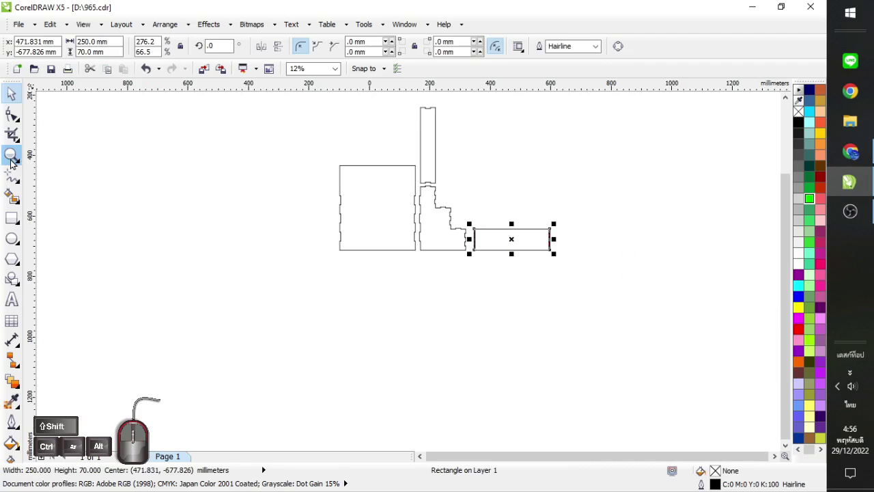
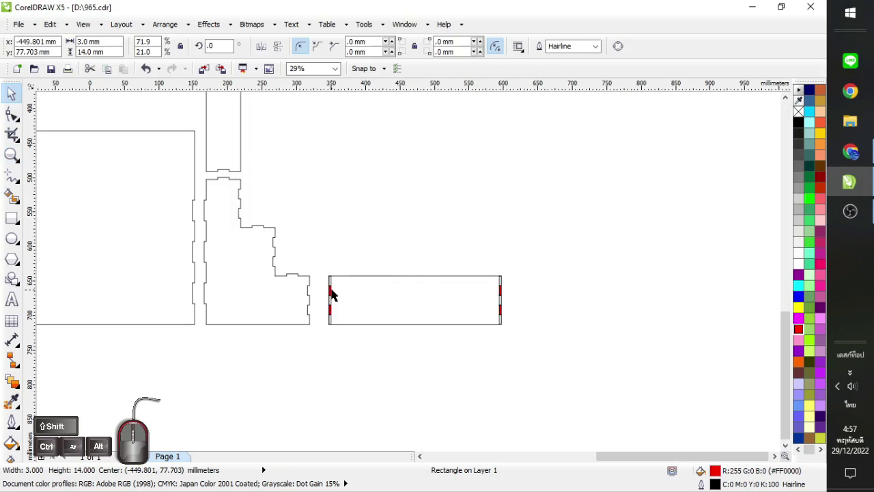
click(335, 292)
click(334, 312)
click(505, 296)
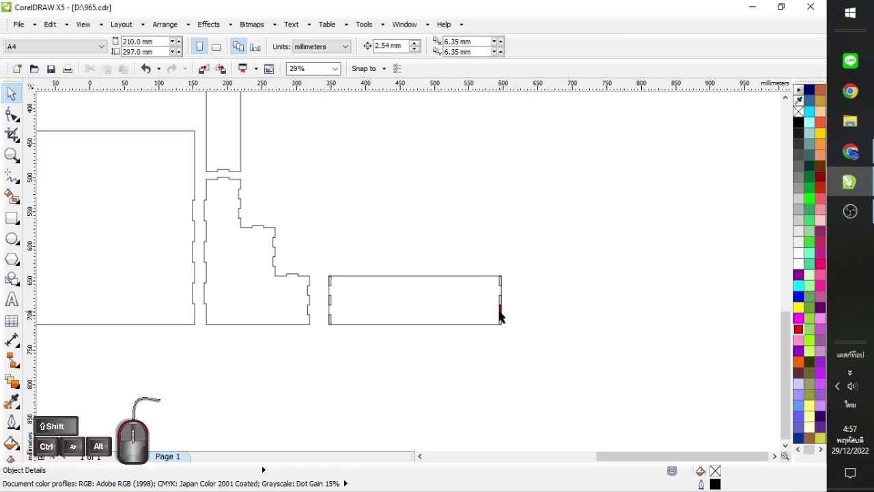
Cut the red slots out of the long panel's right end.
click(503, 313)
drag(524, 253, 325, 353)
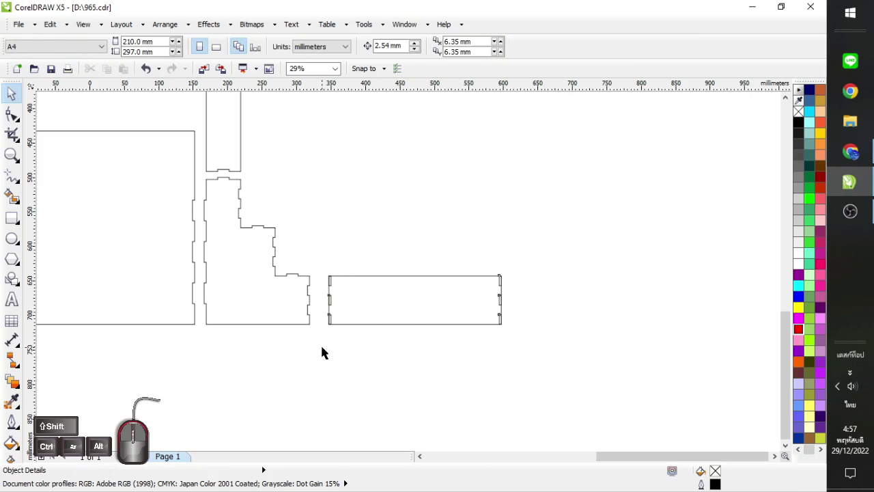
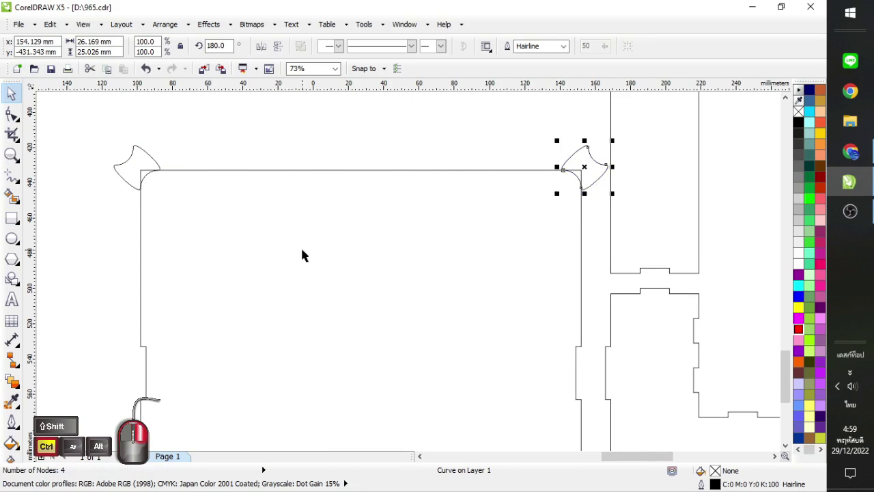
Trim the corner cutter shapes off the large panel to round its two top corners.
click(144, 161)
click(344, 185)
click(468, 49)
click(357, 145)
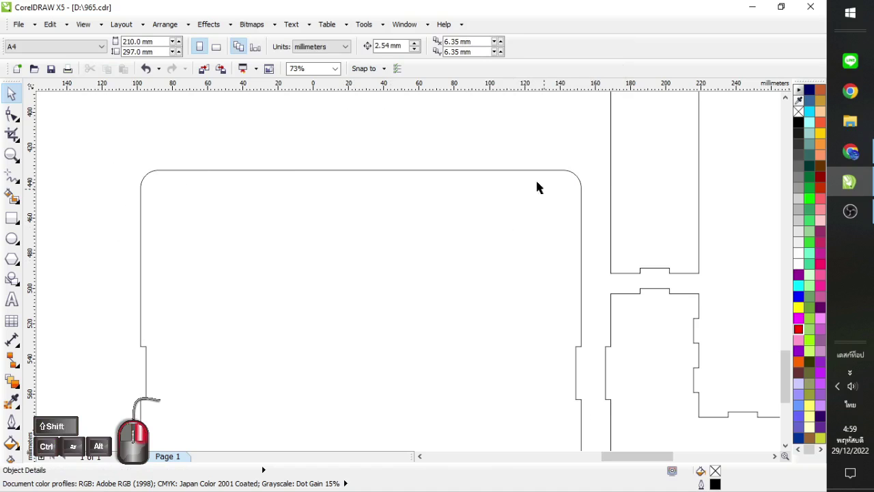
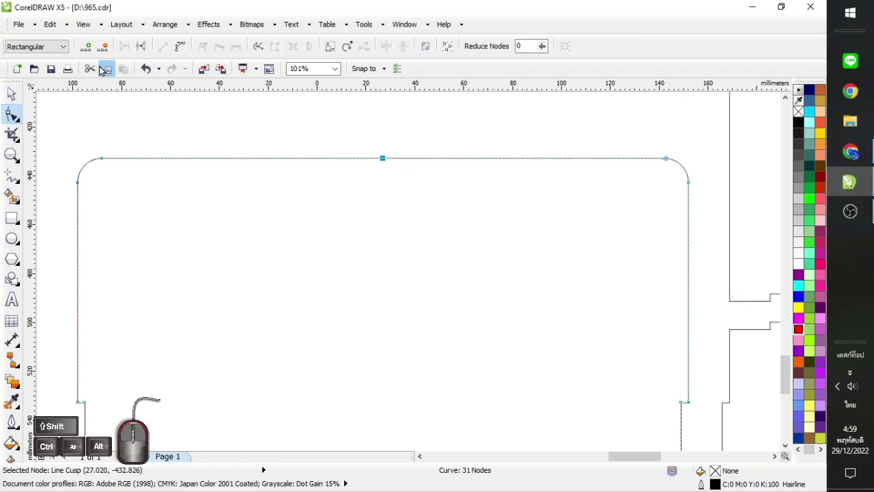
Add nodes along the tall panel's top edge and make its segments straight lines.
click(91, 47)
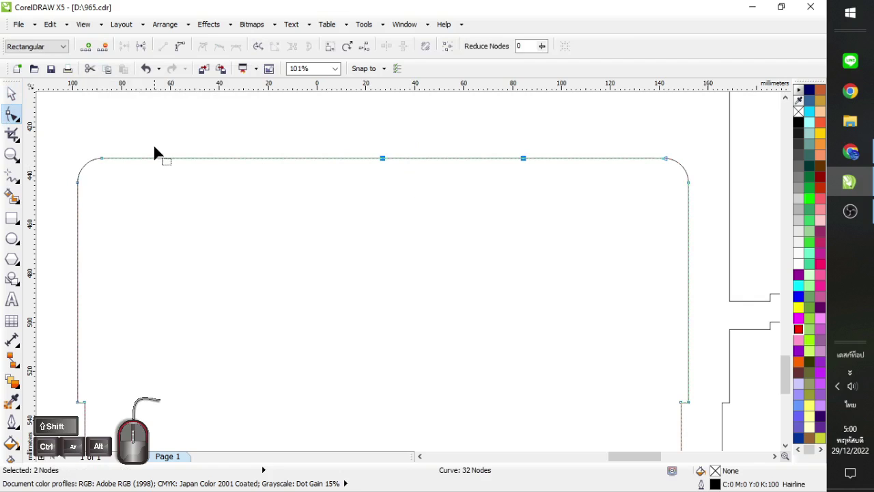
drag(90, 147, 128, 180)
click(97, 50)
drag(210, 147, 274, 195)
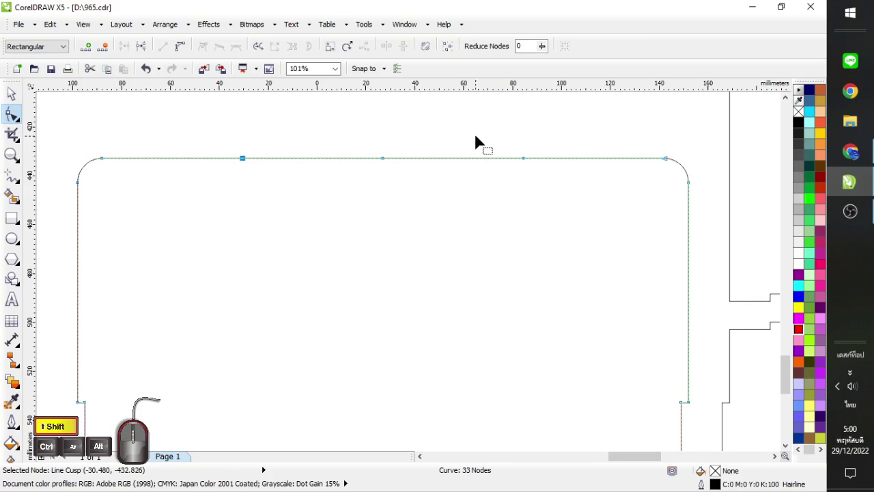
drag(90, 143, 681, 173)
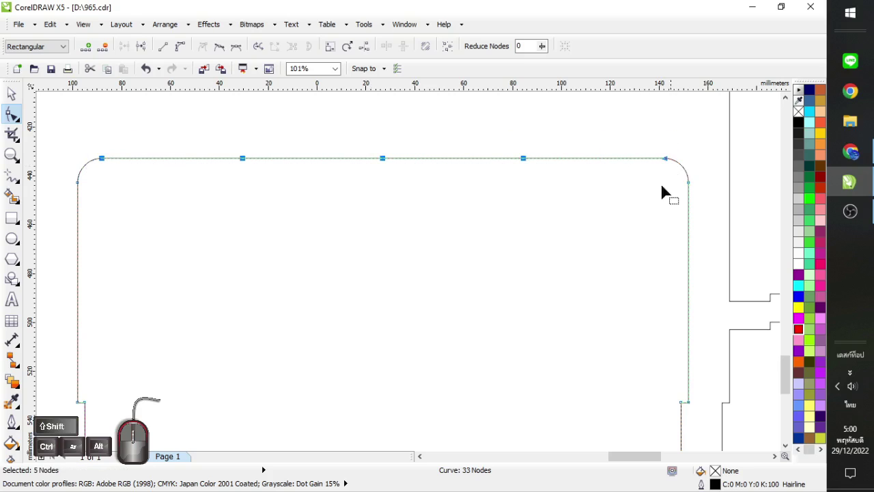
click(206, 47)
Pull alternate top-edge nodes downward to form zigzag valleys.
click(268, 142)
drag(215, 142, 272, 187)
drag(501, 139, 564, 191)
drag(248, 165, 317, 246)
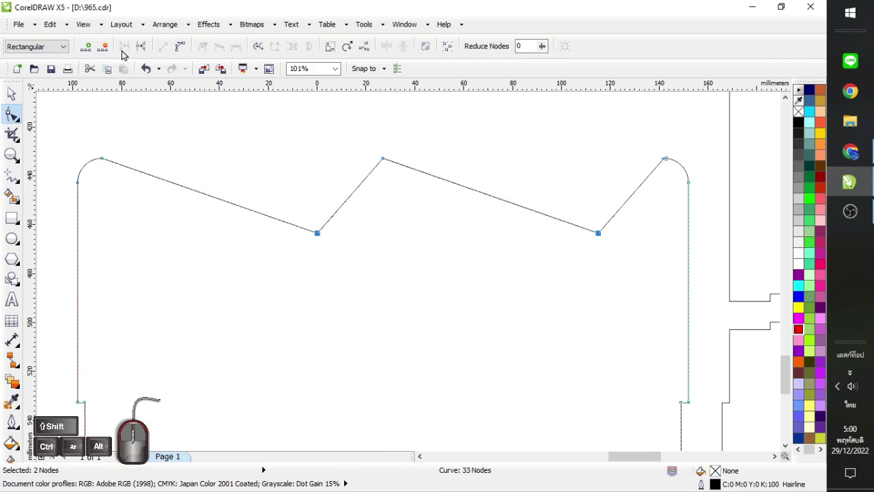
Raise and even out the zigzag valley nodes to shallow the top edge.
click(148, 71)
drag(247, 164, 247, 201)
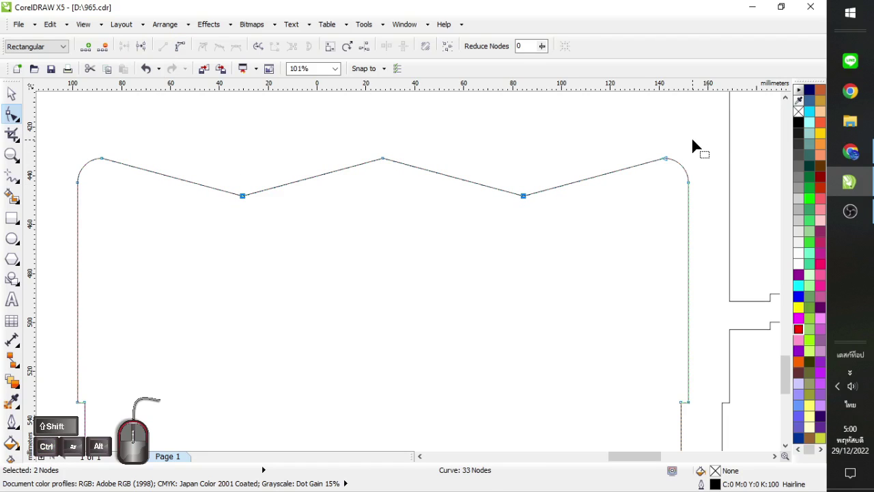
drag(560, 170, 225, 220)
drag(98, 134, 680, 220)
drag(236, 49, 183, 53)
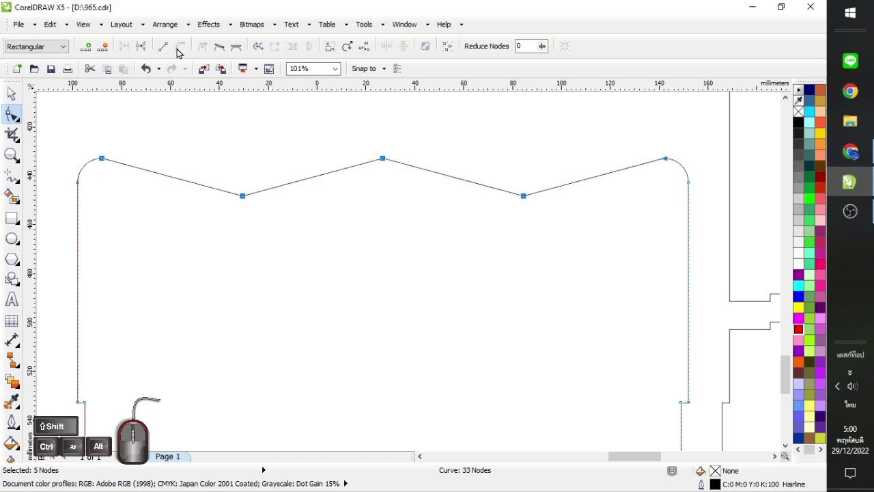
click(212, 167)
drag(215, 181, 550, 215)
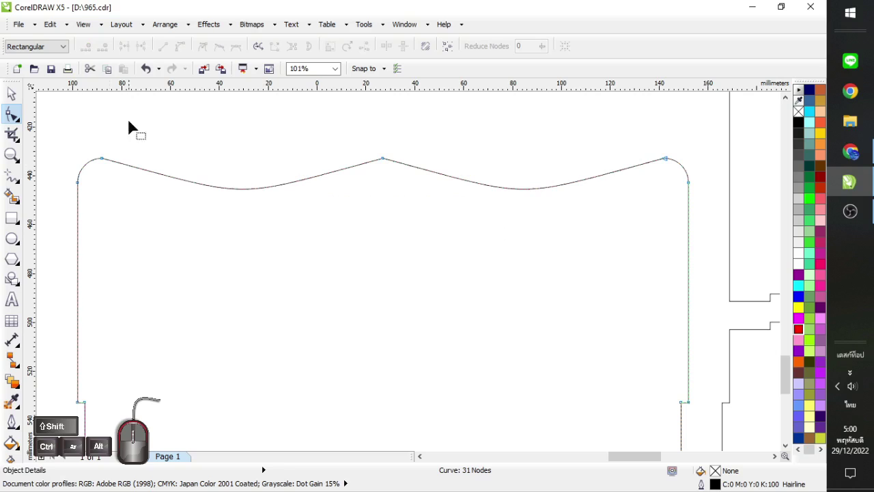
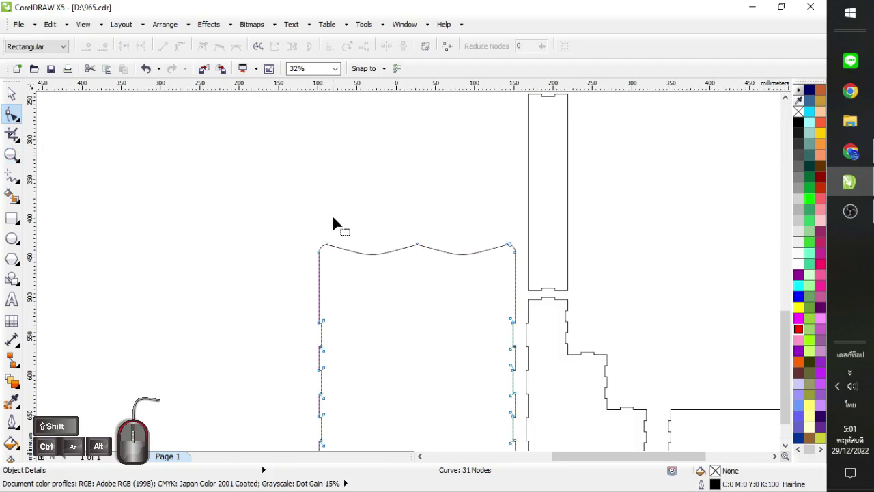
Lower the top corner nodes about 9.8 mm so the edge curves in a gentle wave.
drag(302, 231, 353, 274)
drag(491, 244, 527, 279)
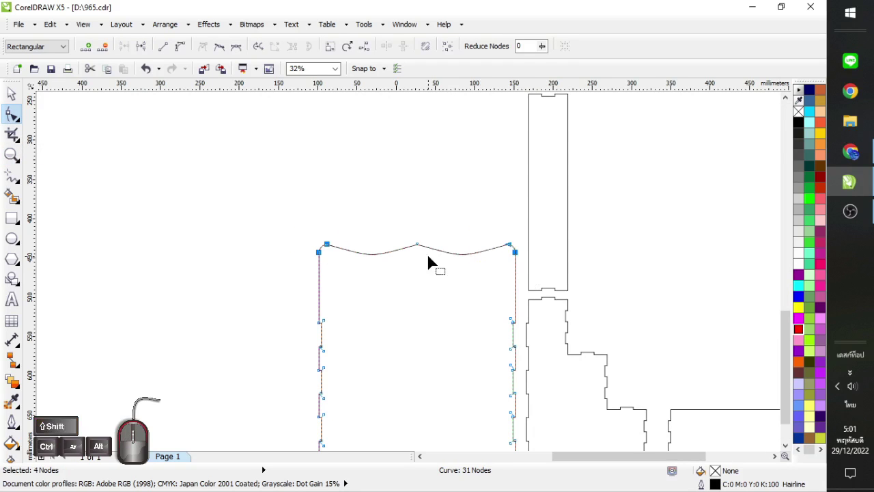
click(330, 252)
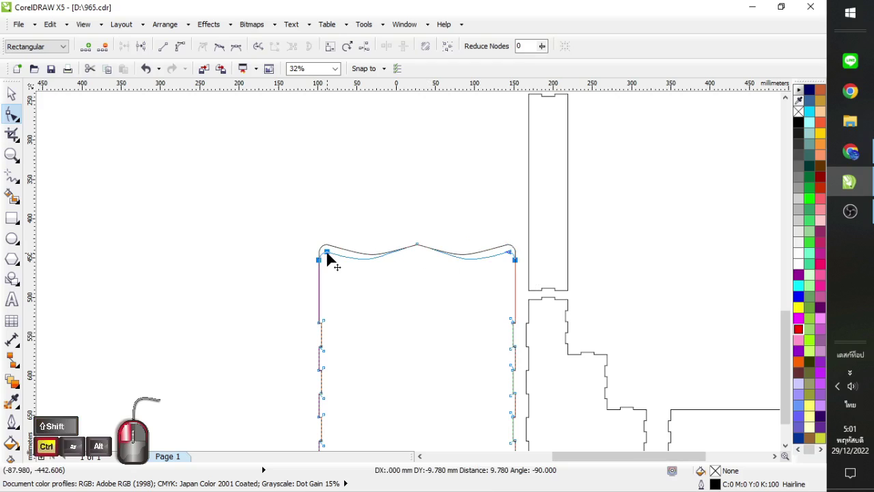
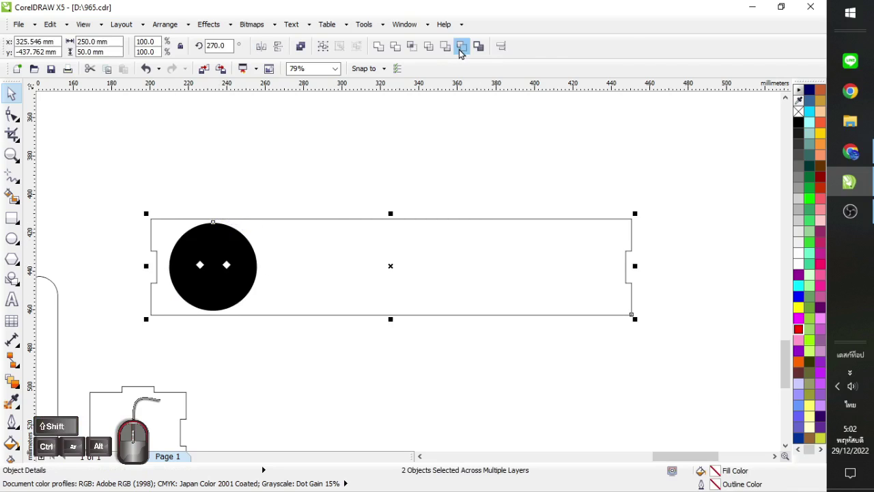
Align the black circle and long panel on their vertical centres via Align and Distribute.
click(508, 53)
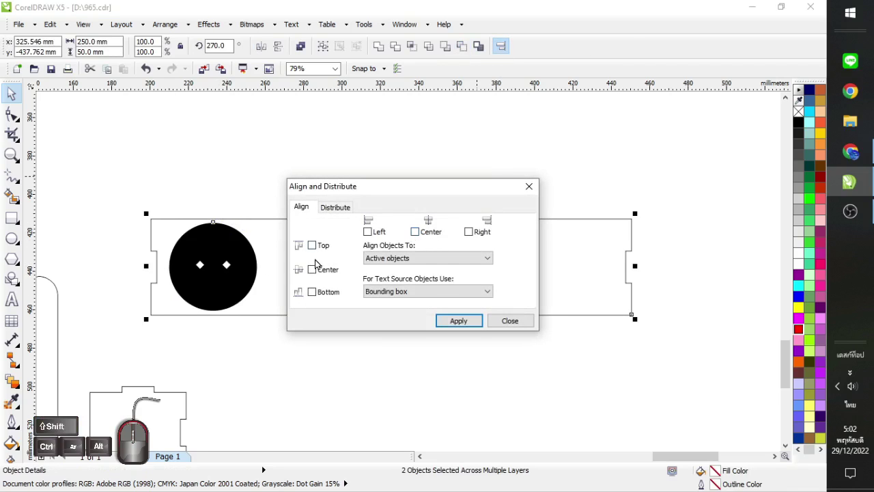
click(315, 271)
click(462, 323)
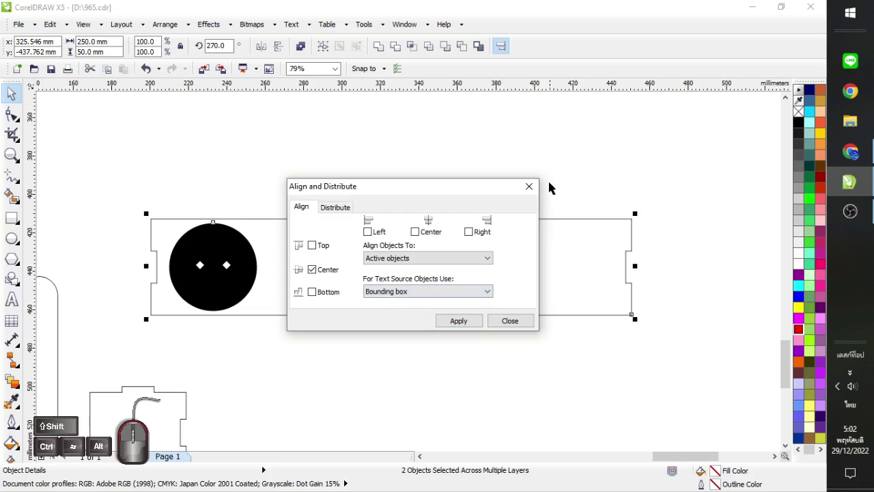
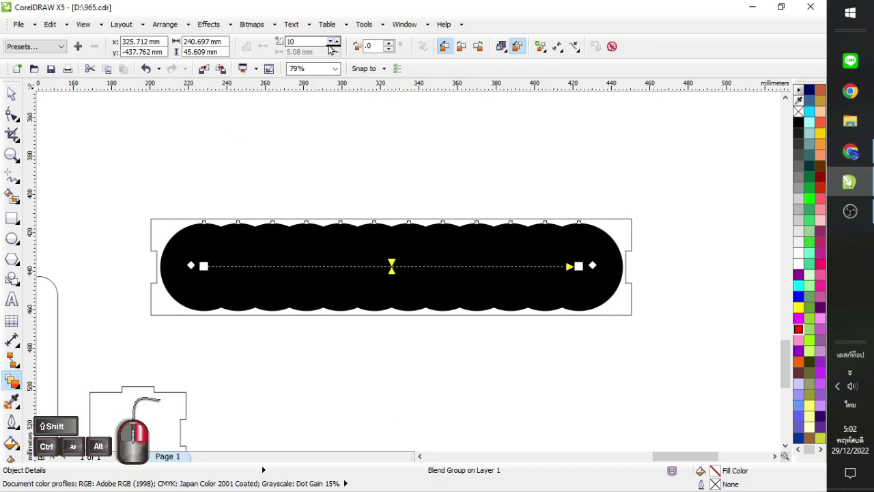
Reduce the blend between the two circles to 3 steps, giving five evenly spaced circles.
click(337, 46)
click(337, 47)
click(337, 47)
click(336, 46)
click(337, 47)
double_click(337, 47)
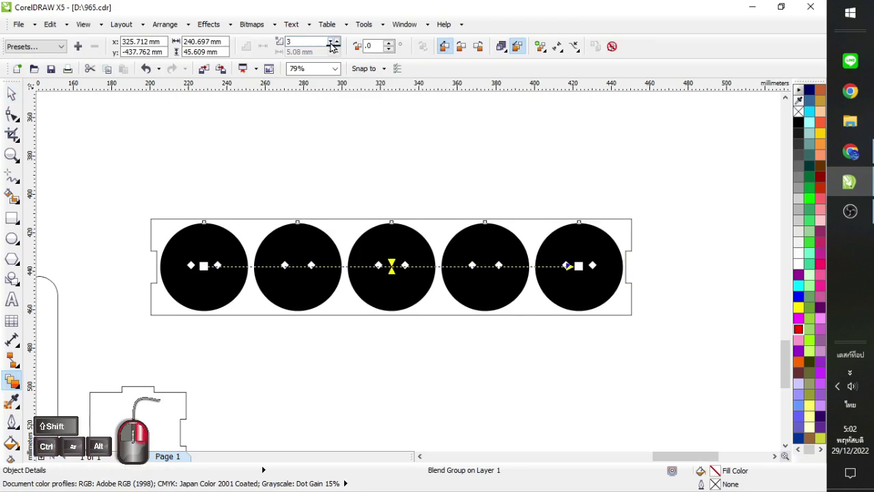
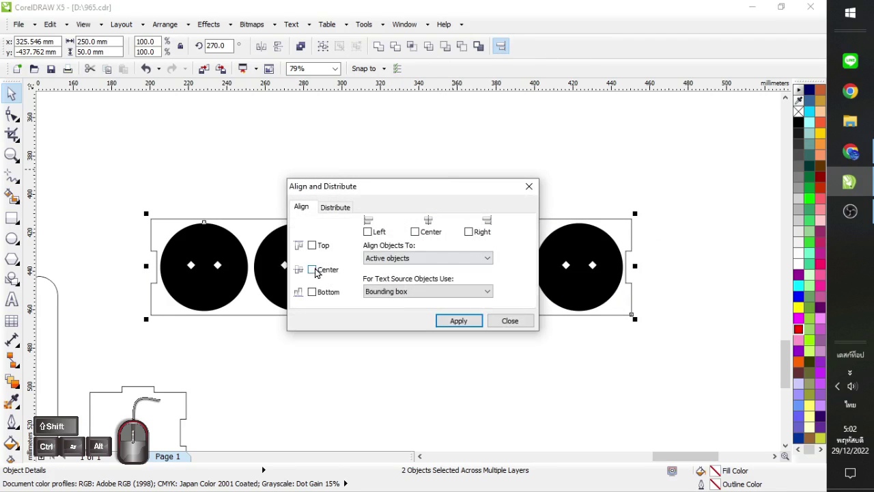
Select the blended circle row and open the Arrange menu to break it apart.
drag(317, 273, 408, 200)
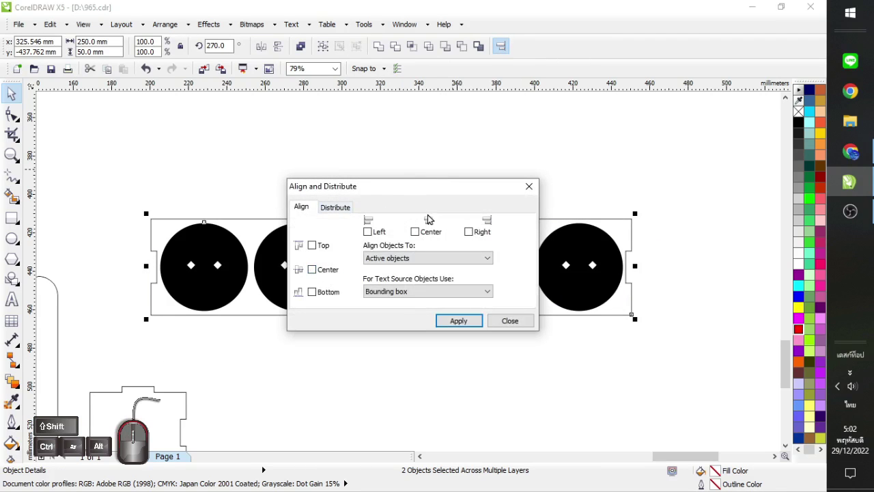
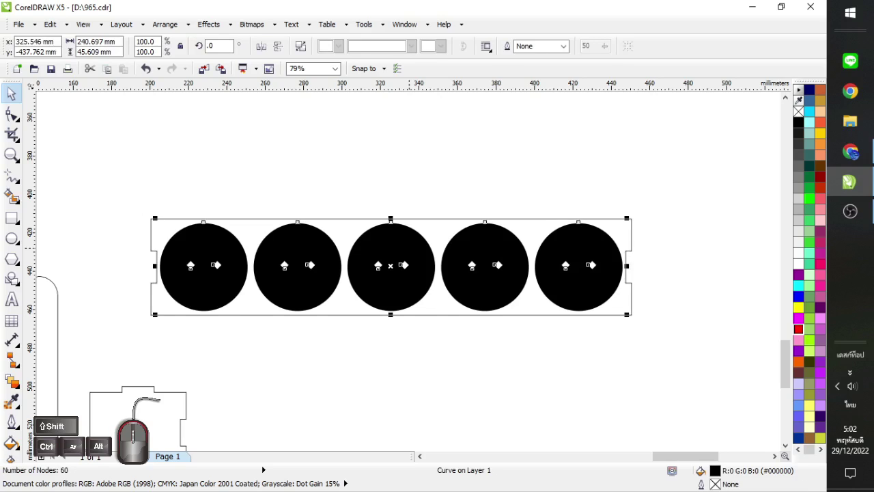
click(178, 27)
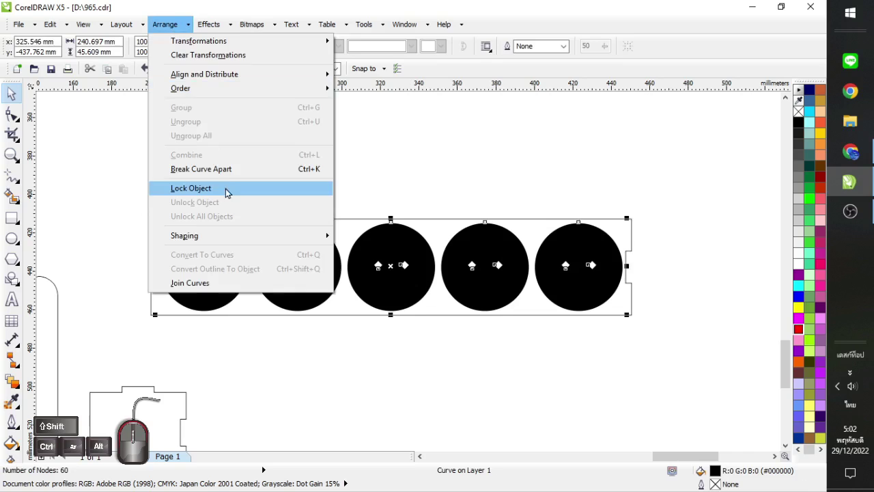
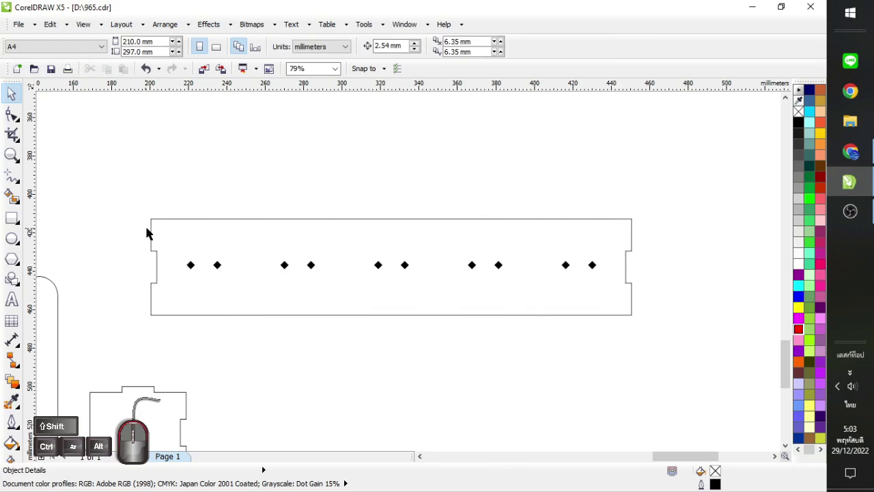
Select the long panel together with its circles for trimming.
click(126, 175)
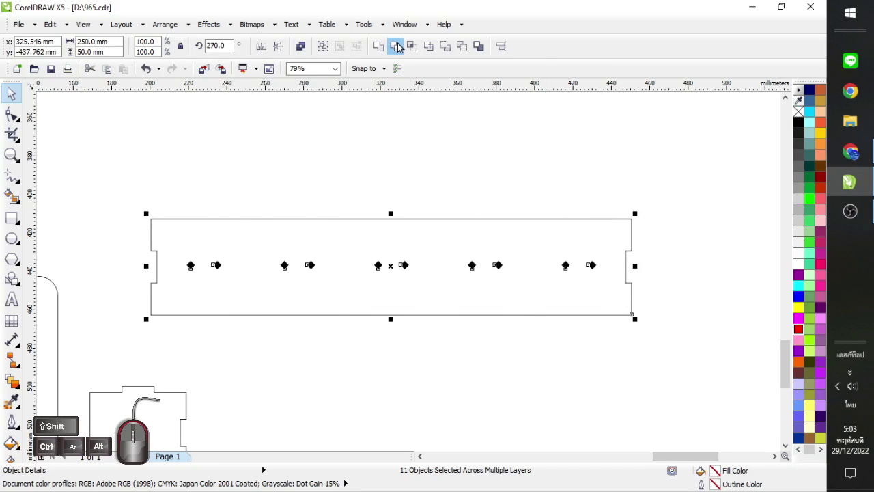
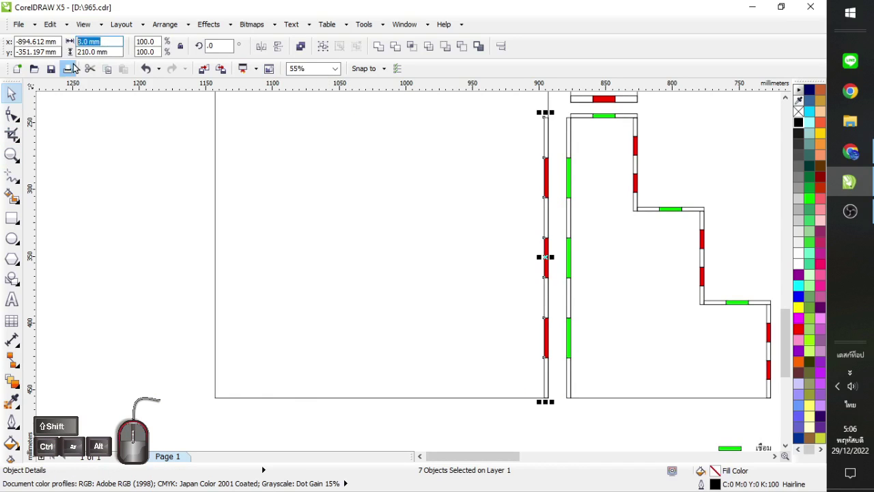
Copy the red-slotted edge strip and place it along the stepped panel's edge.
click(309, 190)
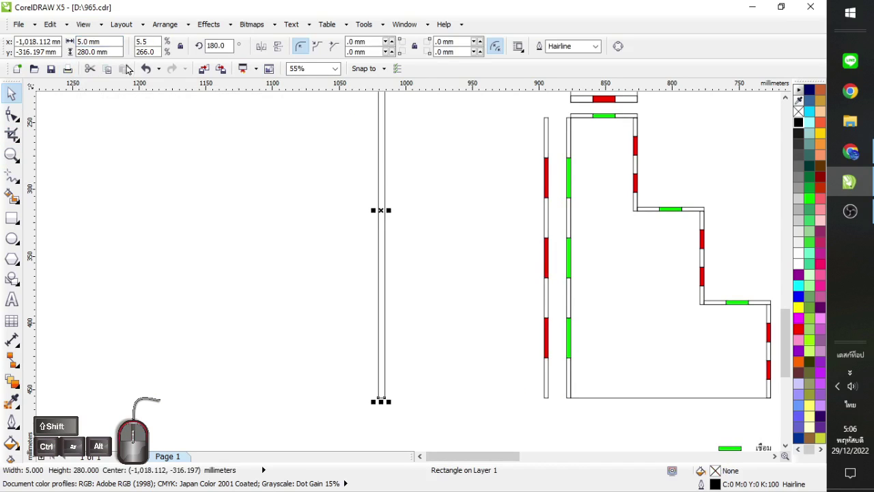
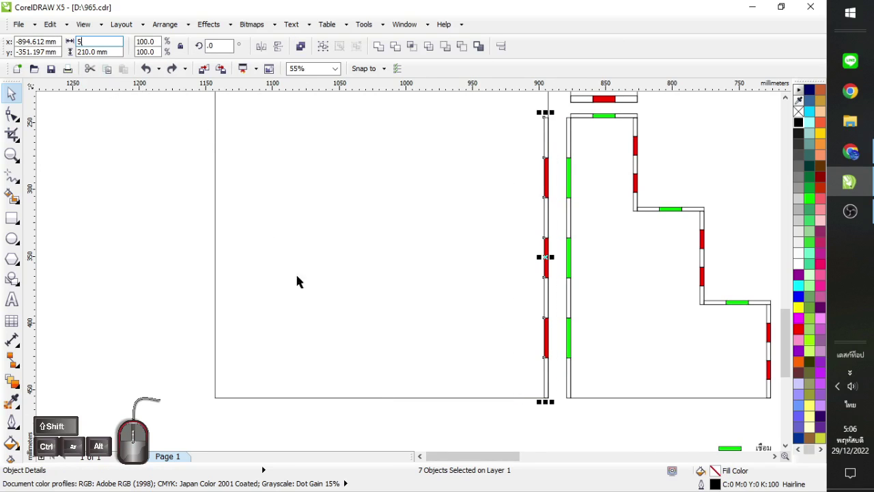
drag(168, 223, 532, 423)
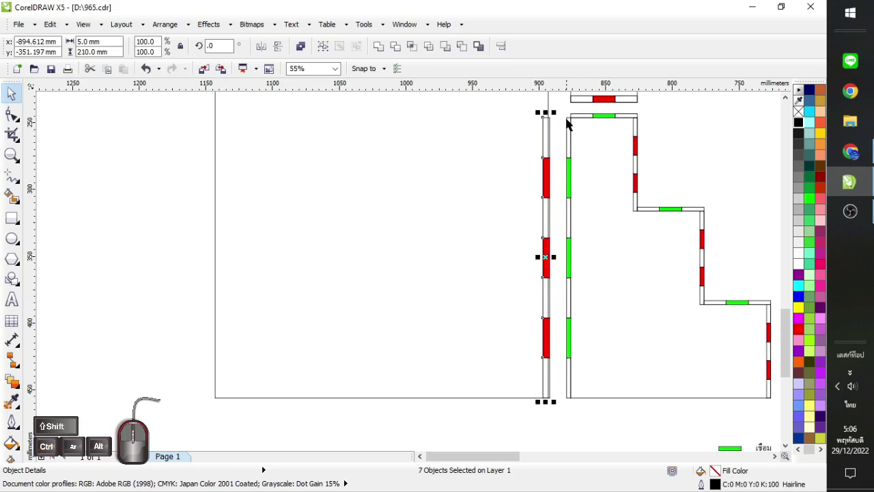
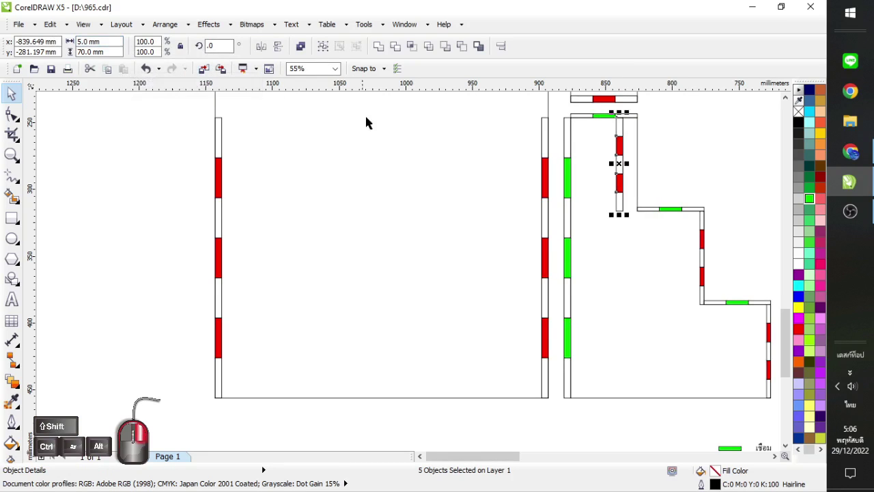
drag(634, 127, 721, 211)
Snap and fit red-slotted strips to the upper and lower vertical steps of the stepped edge.
drag(693, 334, 764, 296)
drag(765, 413, 702, 250)
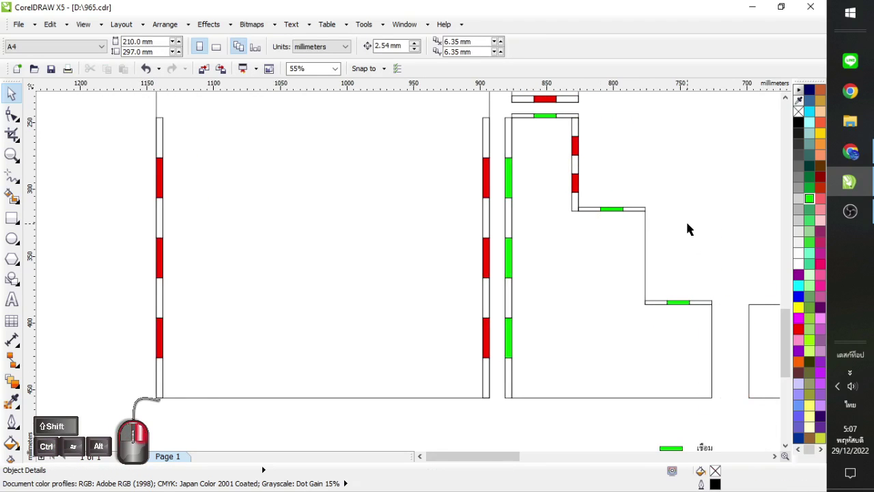
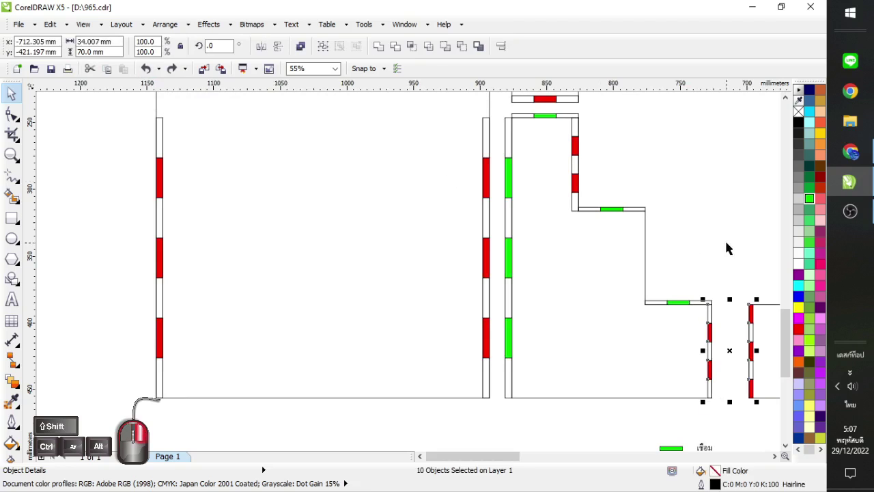
click(710, 271)
drag(733, 292, 702, 414)
drag(595, 110, 552, 225)
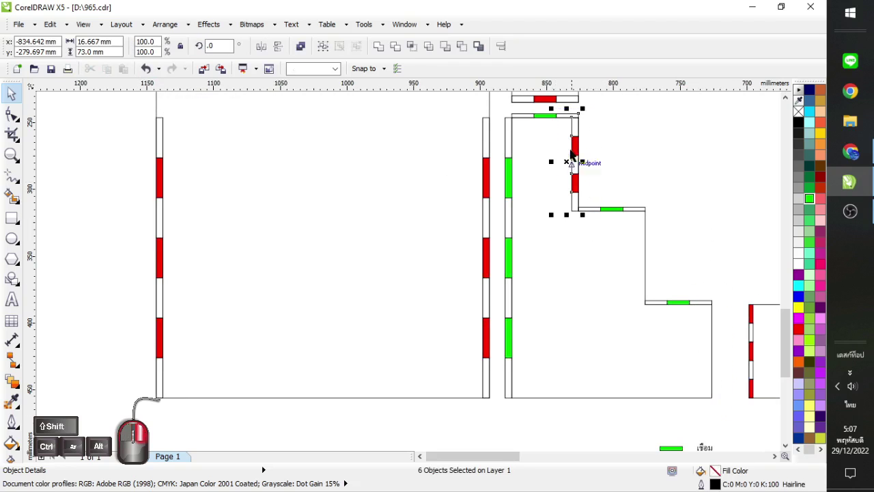
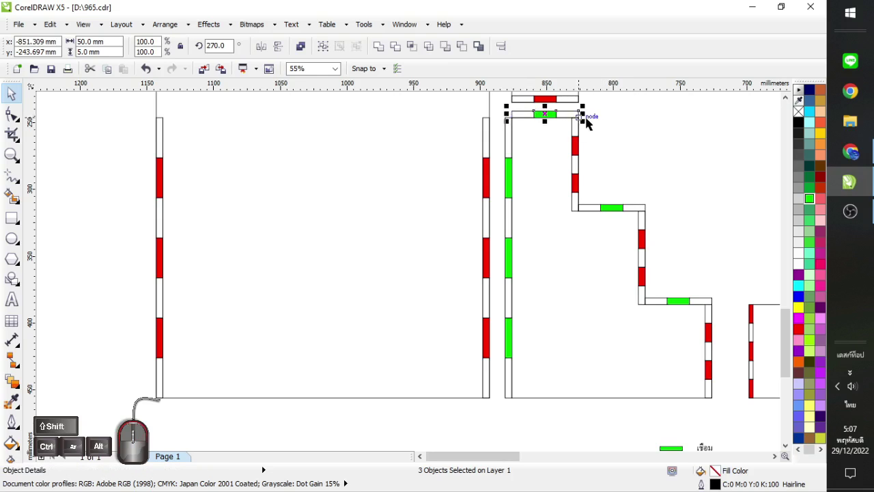
Scroll the view up to bring the tall narrow panel's slotted strips into sight.
click(789, 99)
double_click(788, 99)
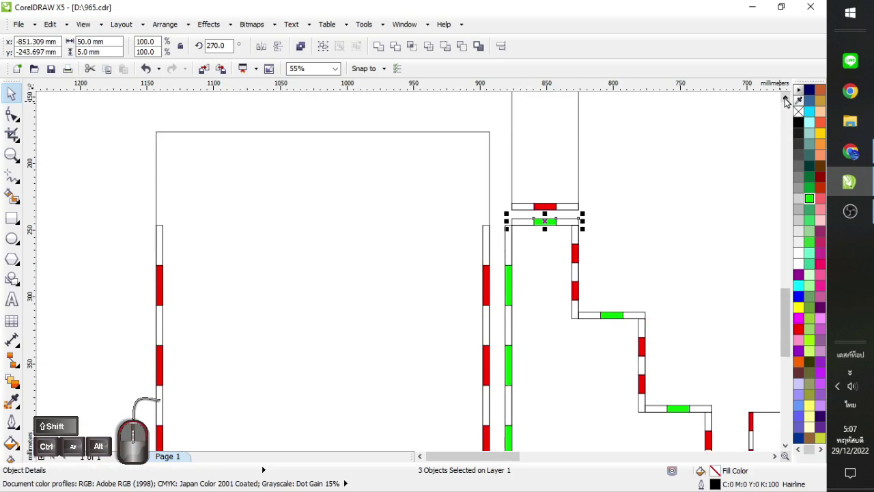
click(789, 99)
double_click(789, 99)
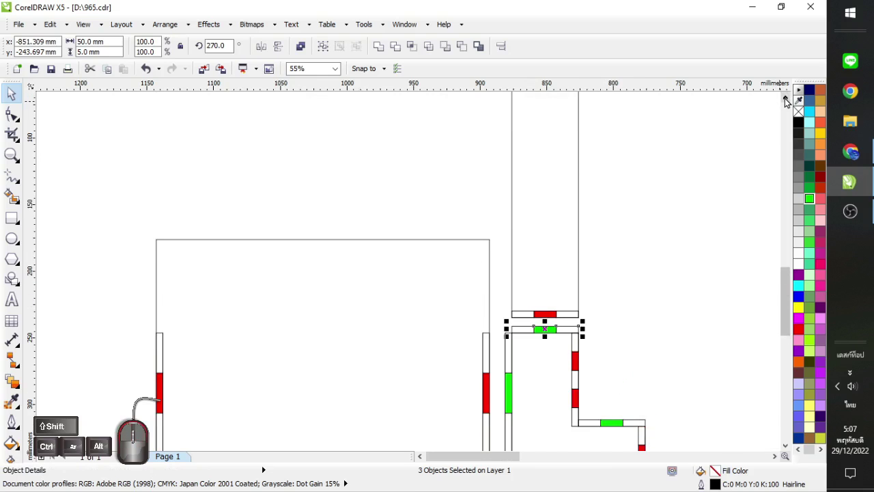
Pick the red slot in the upper strip and the green slot in the lower strip.
click(578, 317)
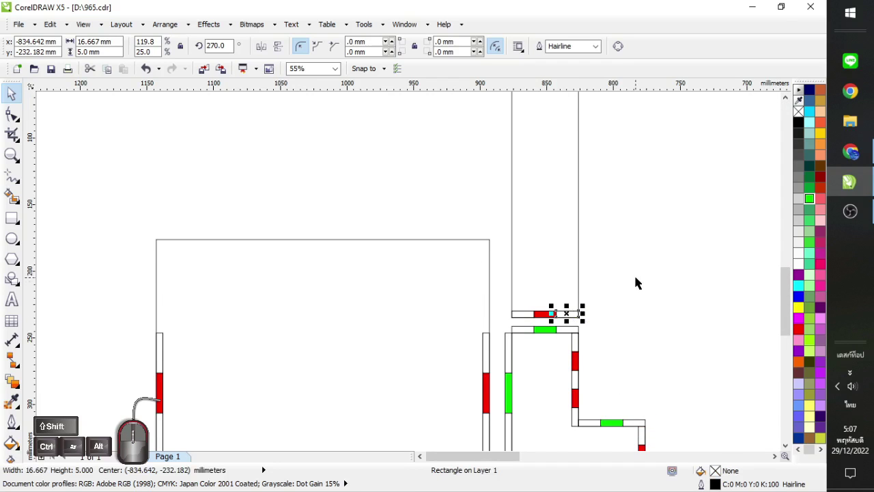
click(550, 328)
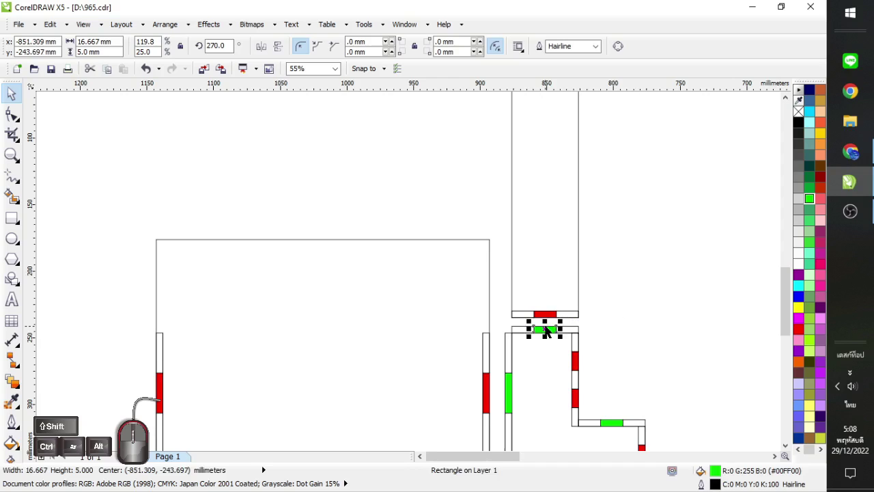